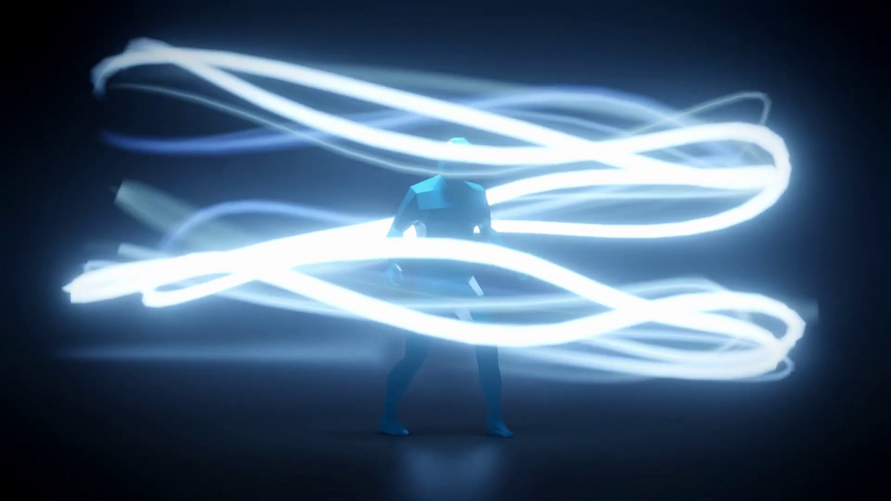
Select everything in the default scene and delete it to leave an empty scene.
middle_click(425, 266)
middle_click(419, 259)
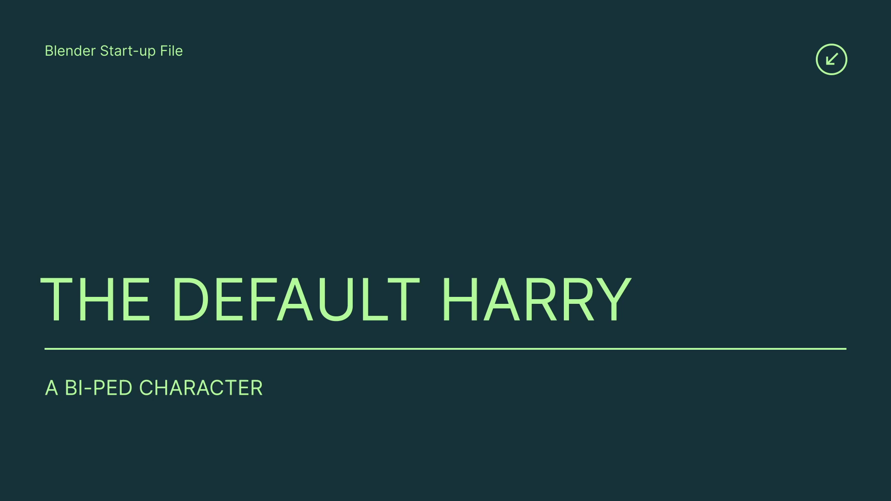
key(a)
key(x)
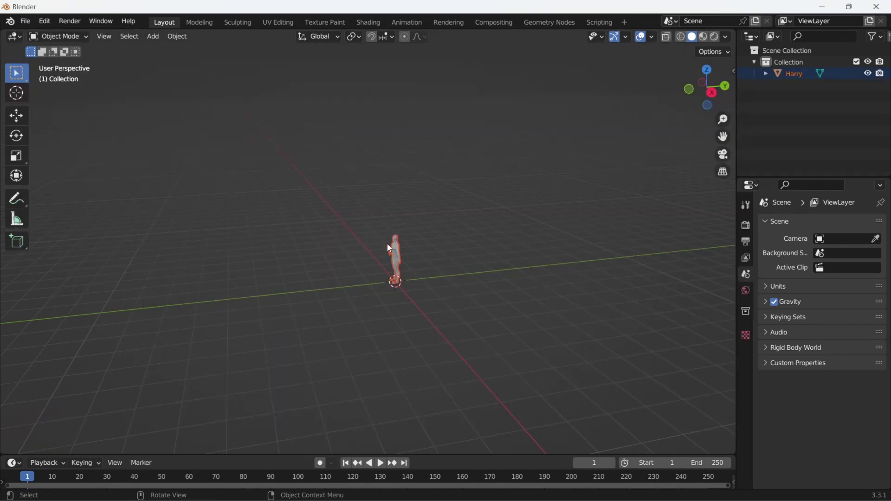
Select the imported Harry and show his 1.8 m dimensions in the N sidebar.
scroll(up, 3)
middle_click(439, 248)
middle_click(426, 245)
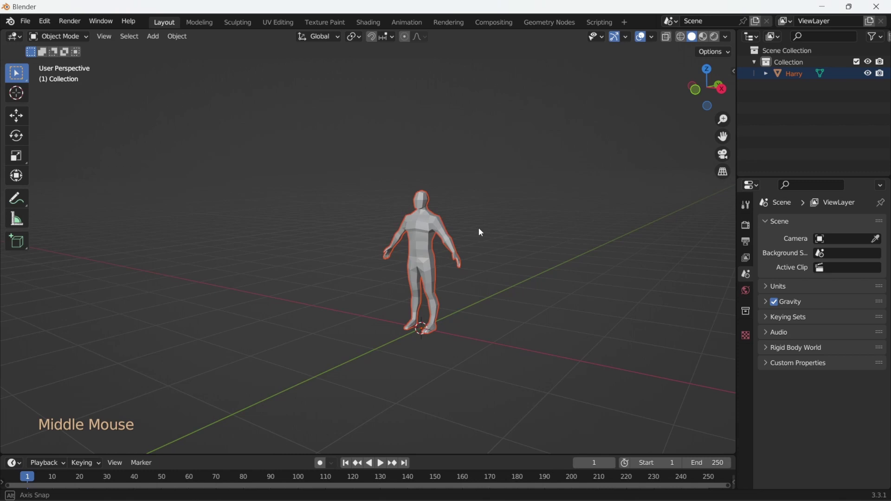
middle_click(408, 237)
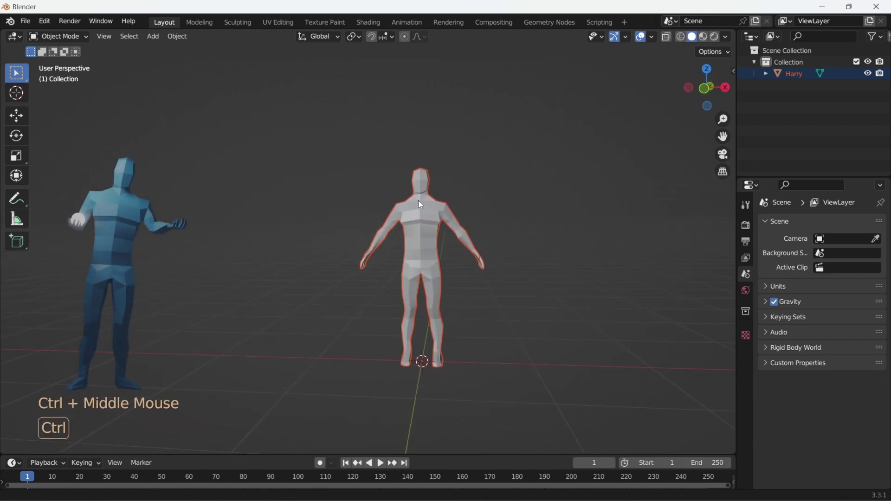
middle_click(427, 216)
middle_click(414, 224)
click(385, 218)
key(n)
click(731, 80)
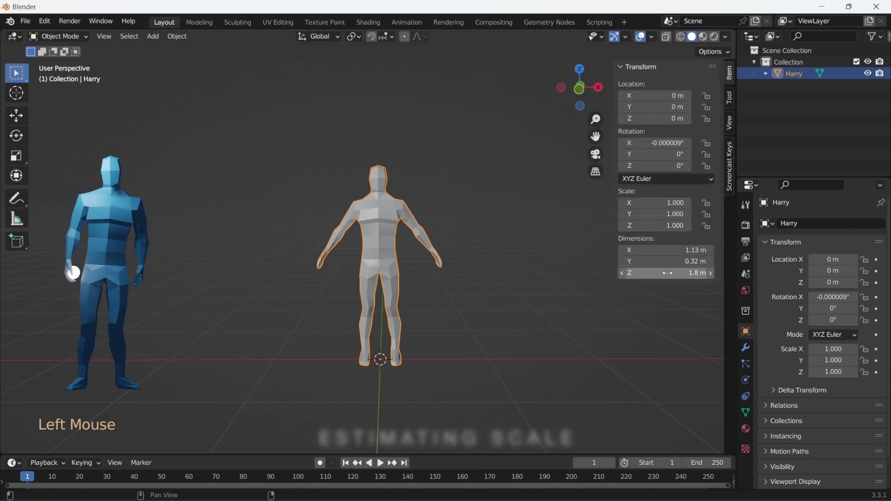
Inspect Harry from all sides and straight from the front view.
middle_click(383, 241)
middle_click(417, 249)
middle_click(388, 212)
middle_click(385, 249)
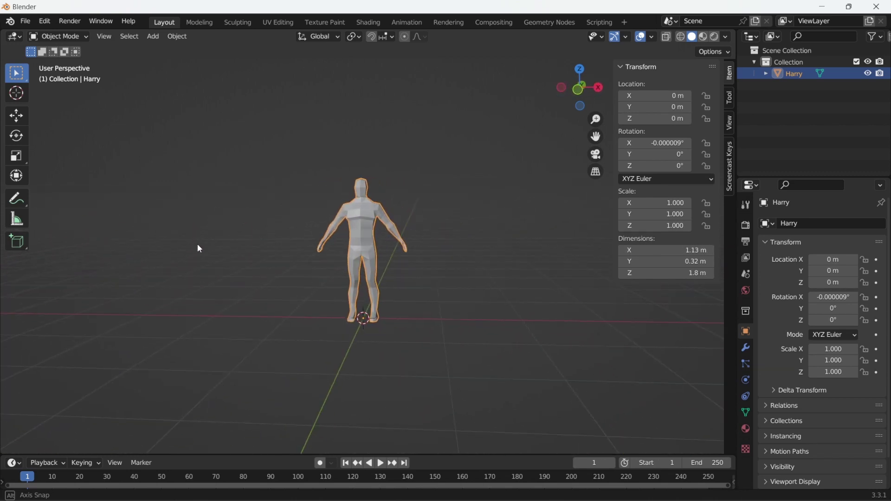
middle_click(305, 237)
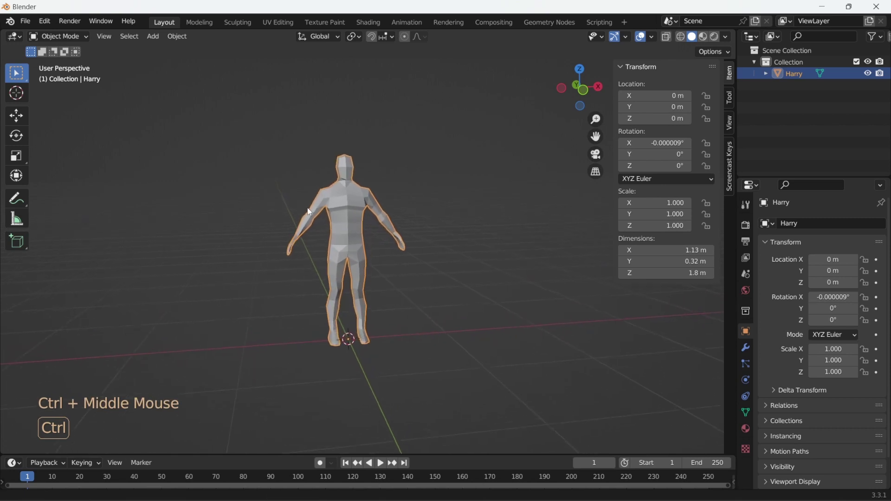
middle_click(319, 237)
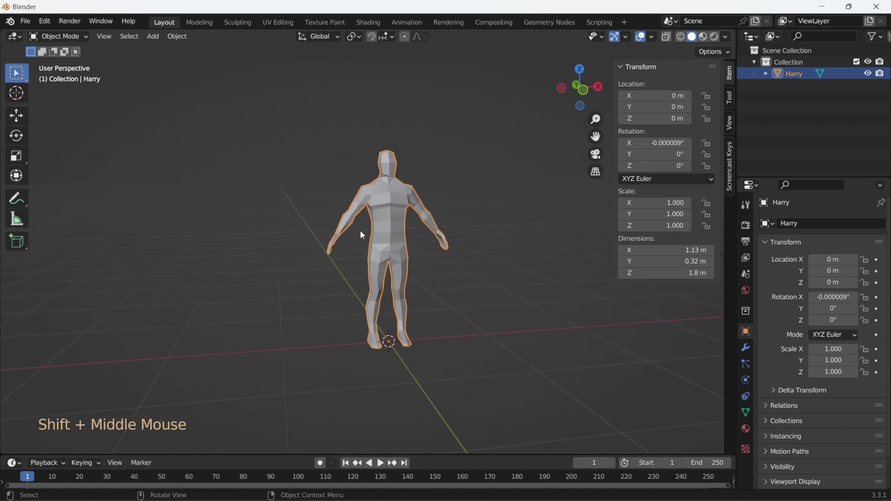
key(KP_1)
middle_click(409, 228)
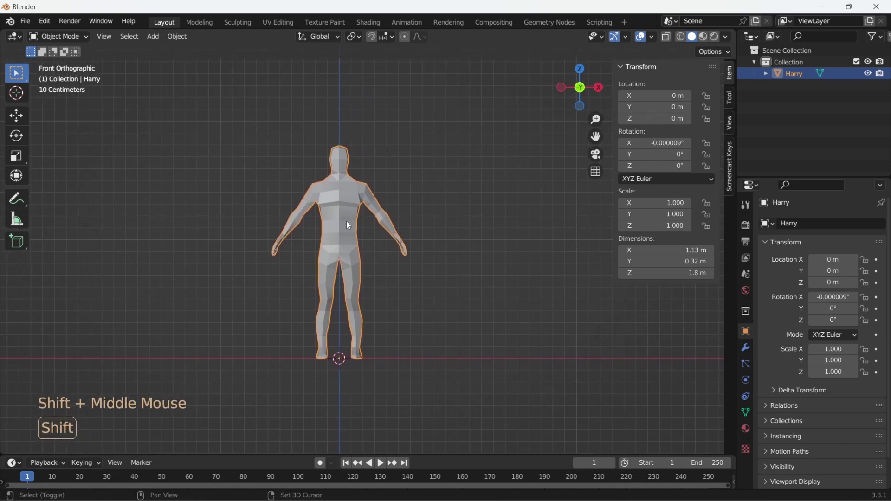
middle_click(354, 225)
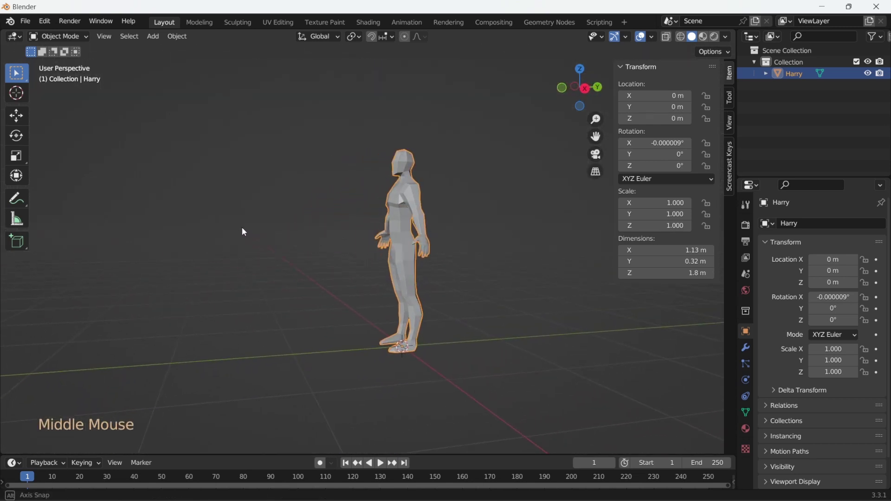
middle_click(383, 234)
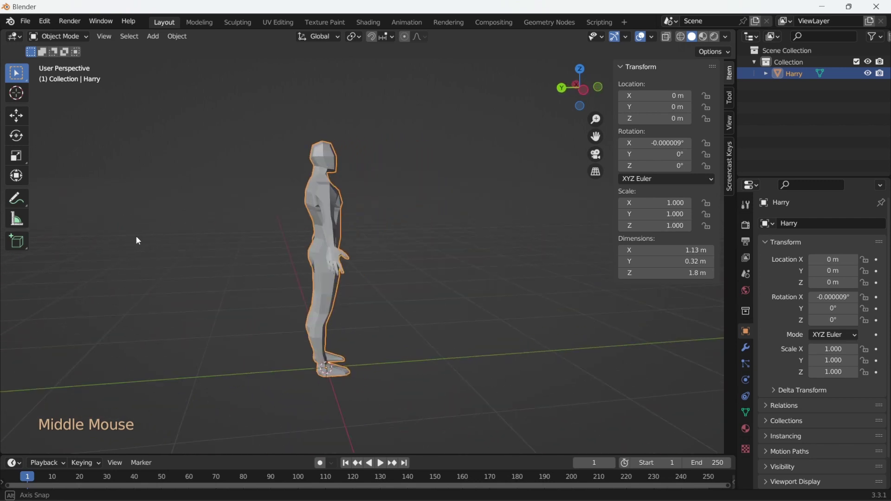
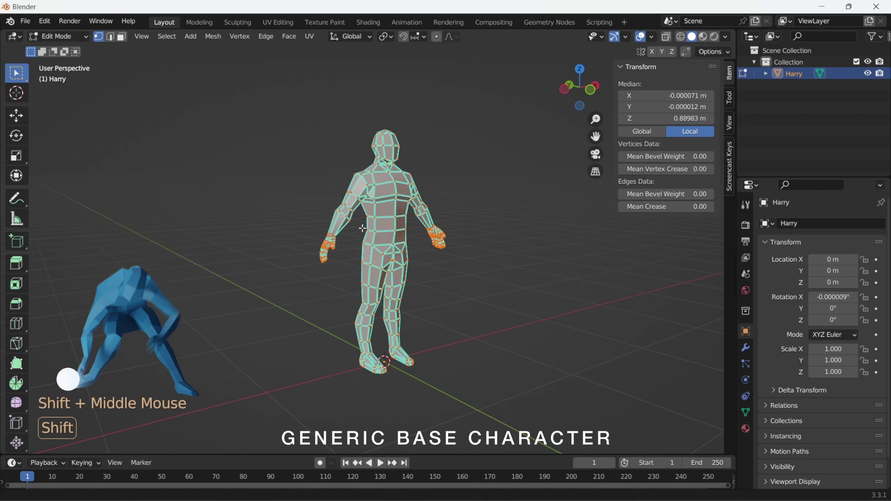
Leave Edit Mode, hide the sidebar and add a Plain Axes empty at the world origin.
key(Tab)
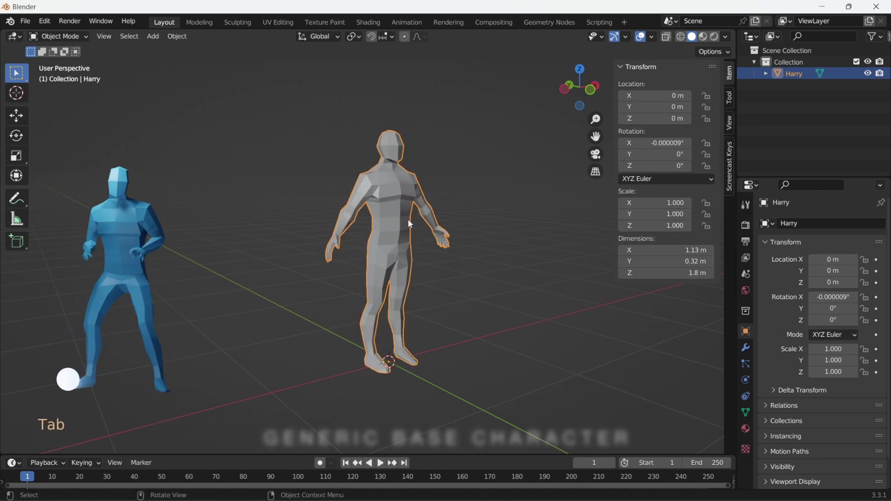
middle_click(410, 224)
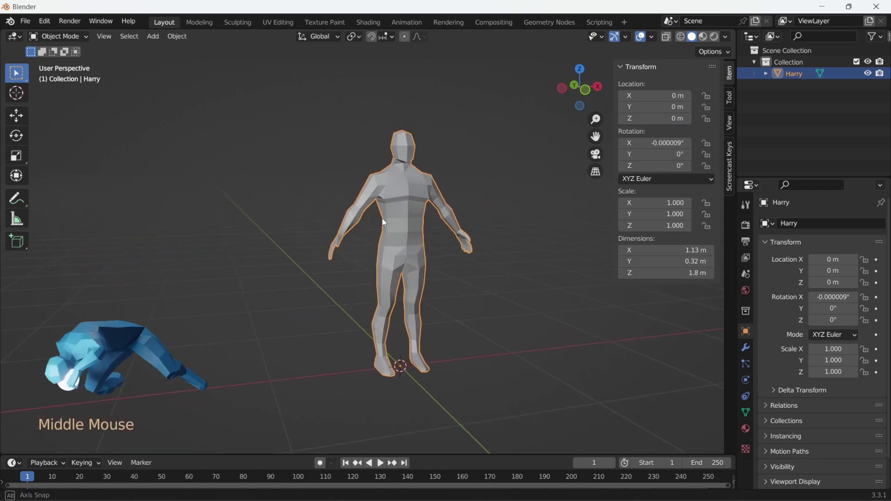
middle_click(403, 227)
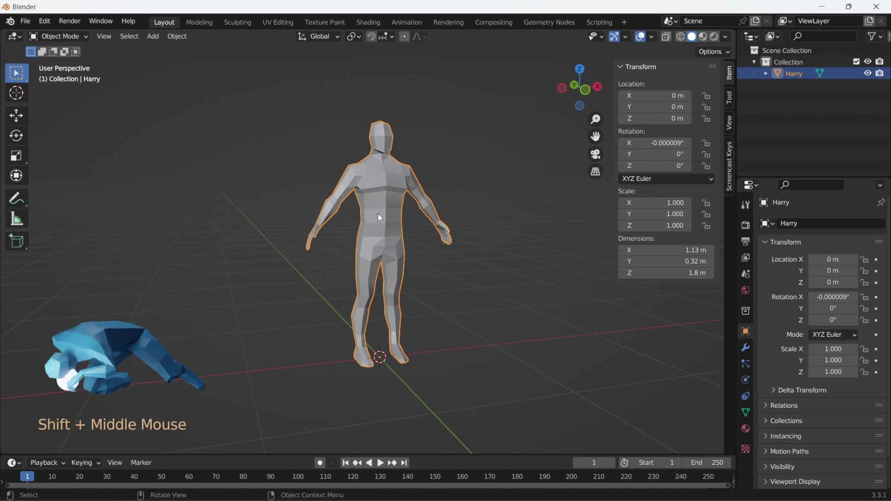
key(n)
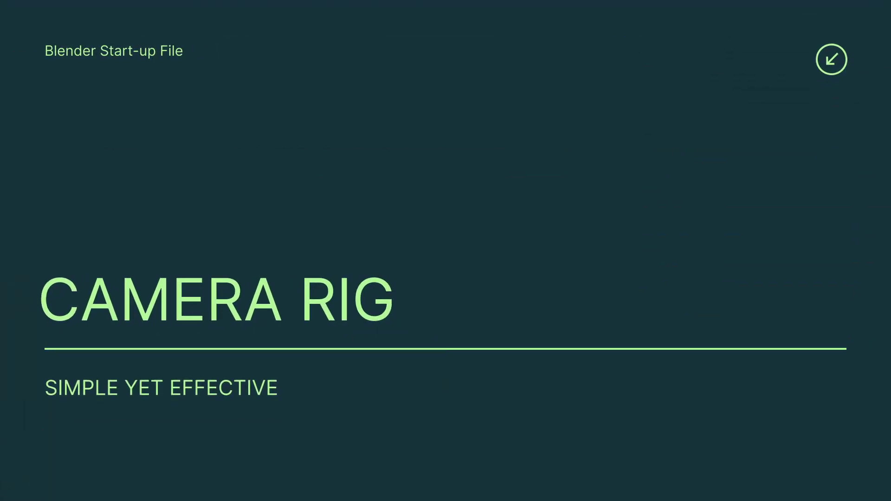
key(shift+a)
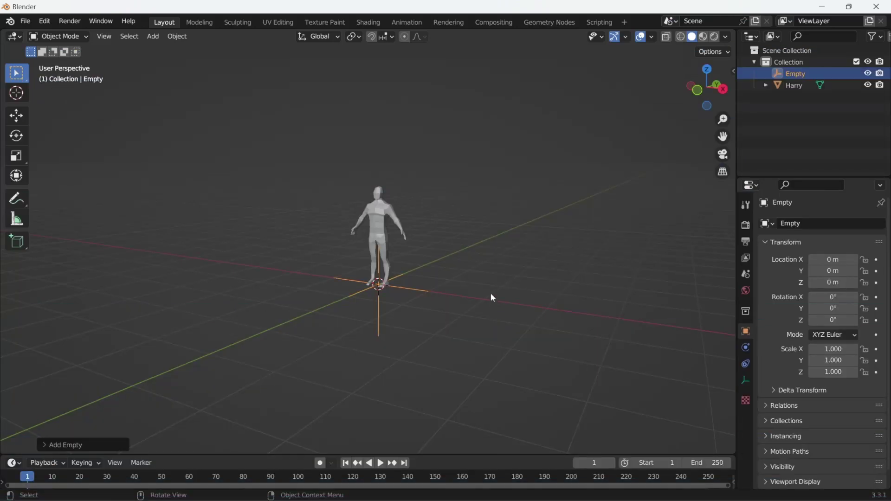
Rename the empty CamCtrl and add a camera with cleared location and rotation.
key(F2)
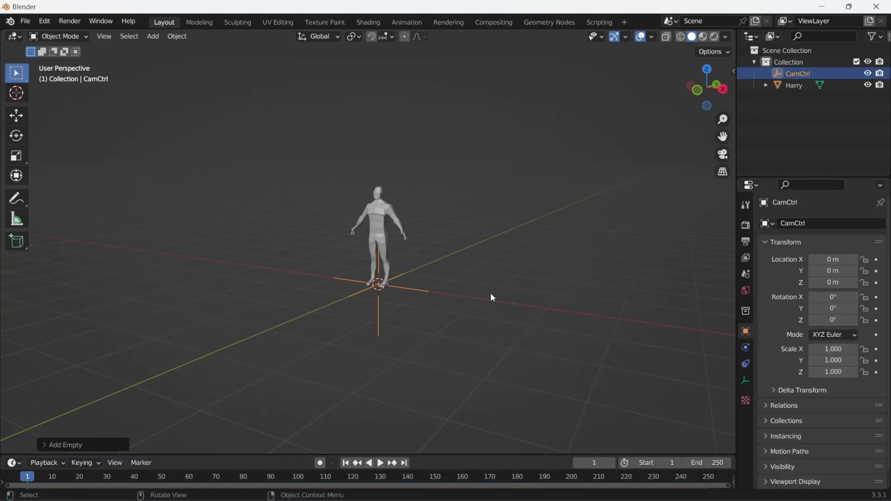
click(505, 278)
key(shift+a)
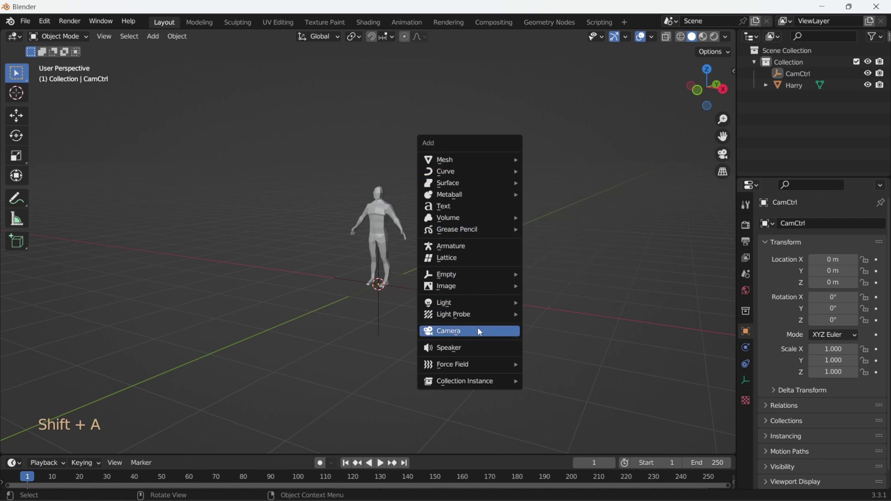
middle_click(458, 324)
key(alt+g)
key(alt+r)
Move the camera about 5 m along -Y, rotate it 90° on X and parent it to CamCtrl.
middle_click(375, 296)
key(g)
middle_click(515, 299)
key(r)
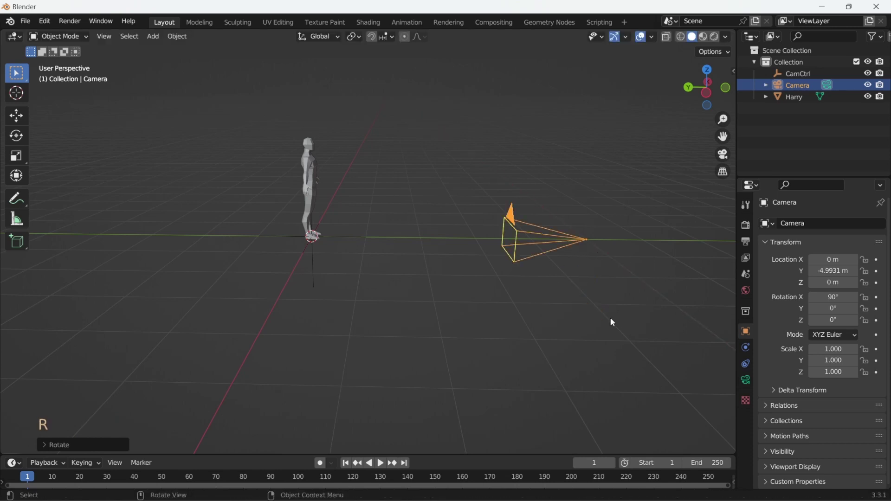
click(315, 263)
key(ctrl+p)
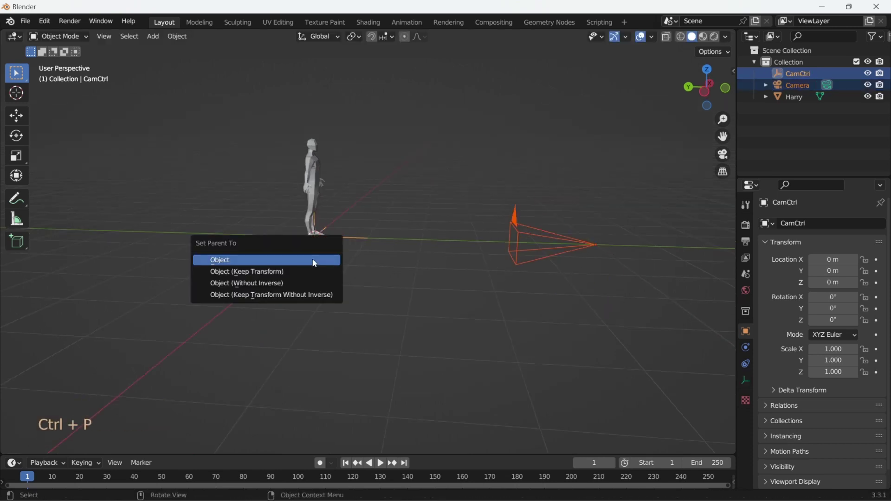
Add a Track To constraint on the camera with CamCtrl as its target.
click(550, 240)
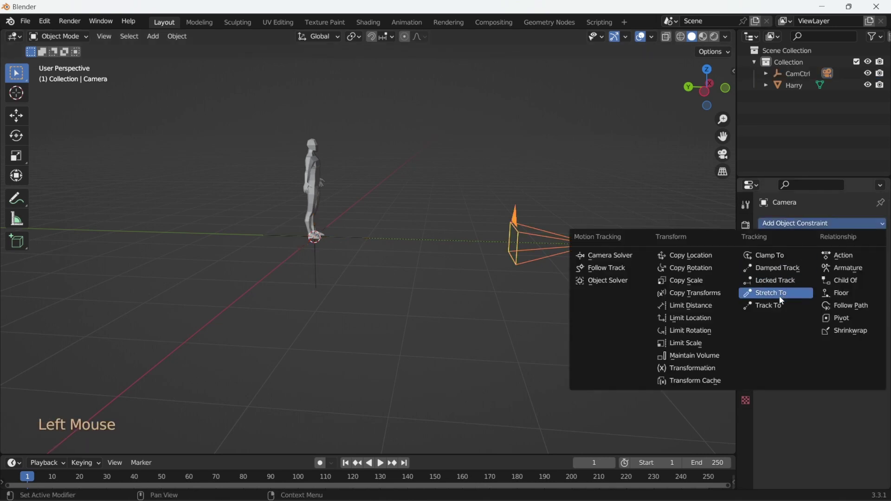
click(868, 262)
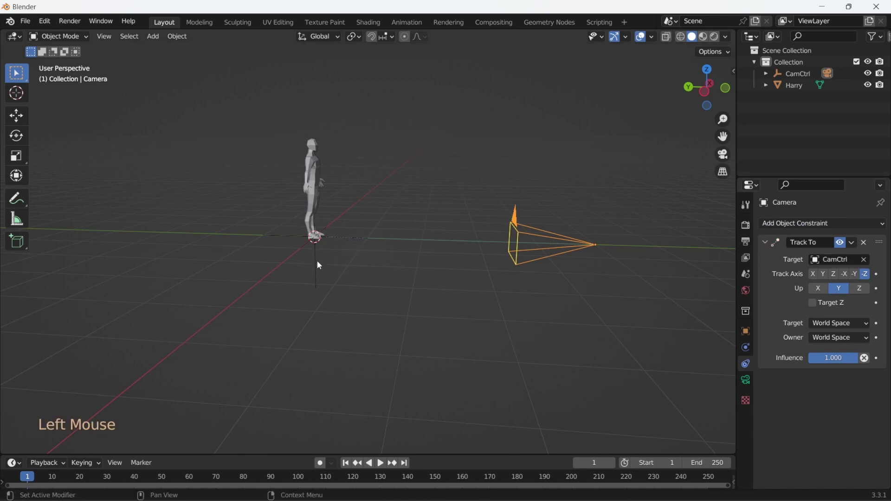
middle_click(431, 282)
middle_click(380, 277)
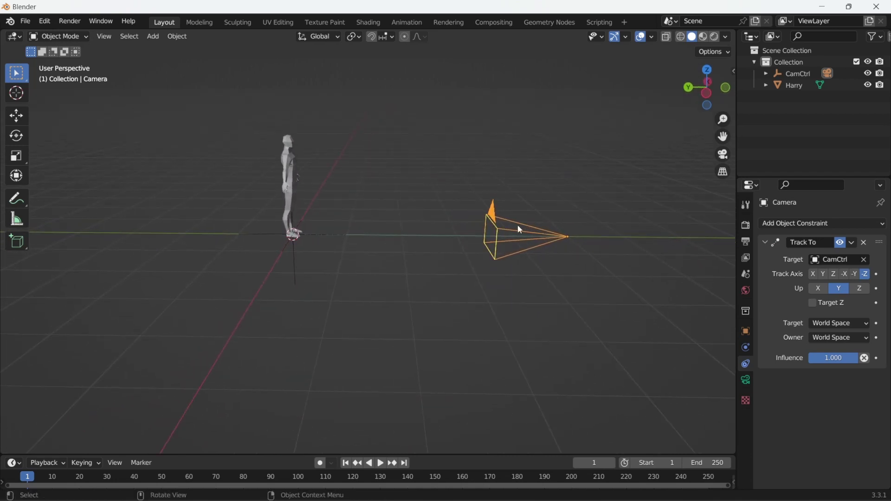
Move the camera to the other side of Harry while it stays aimed at CamCtrl.
click(520, 237)
middle_click(462, 265)
key(g)
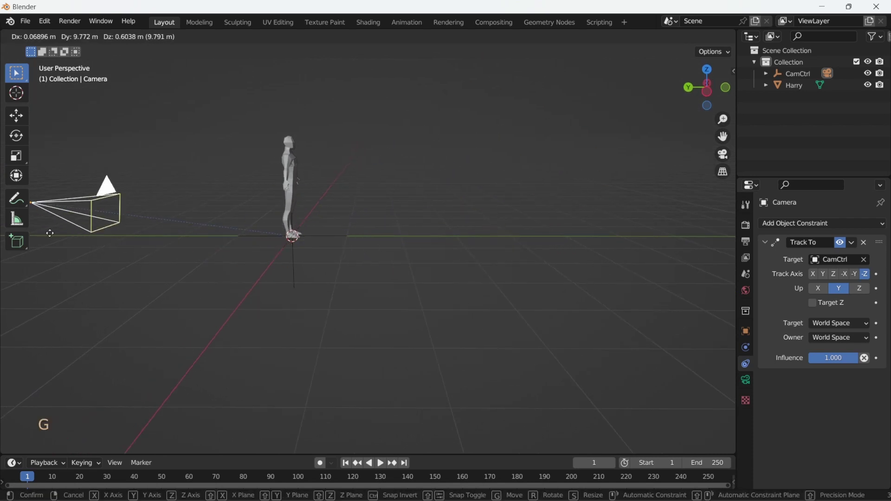
middle_click(446, 237)
scroll(down, 3)
key(g)
click(336, 253)
middle_click(387, 291)
Test the rig by moving, rotating, scaling and raising CamCtrl so the camera swings around Harry.
key(g)
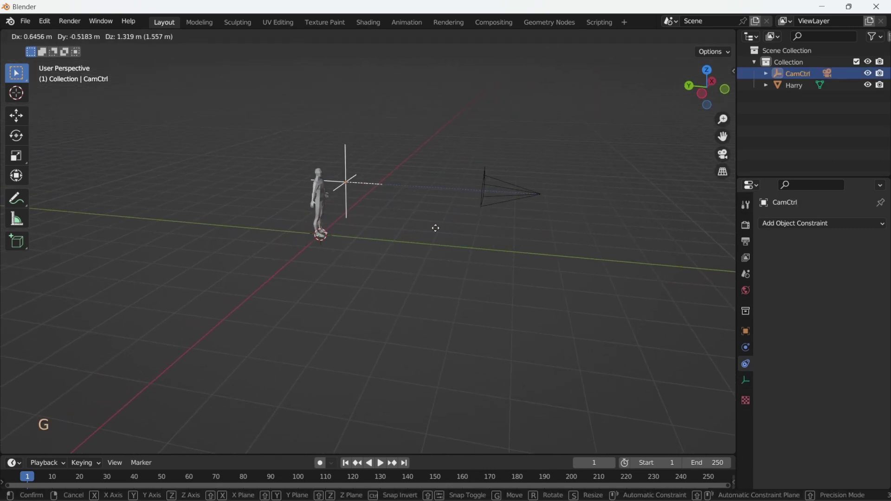
key(r)
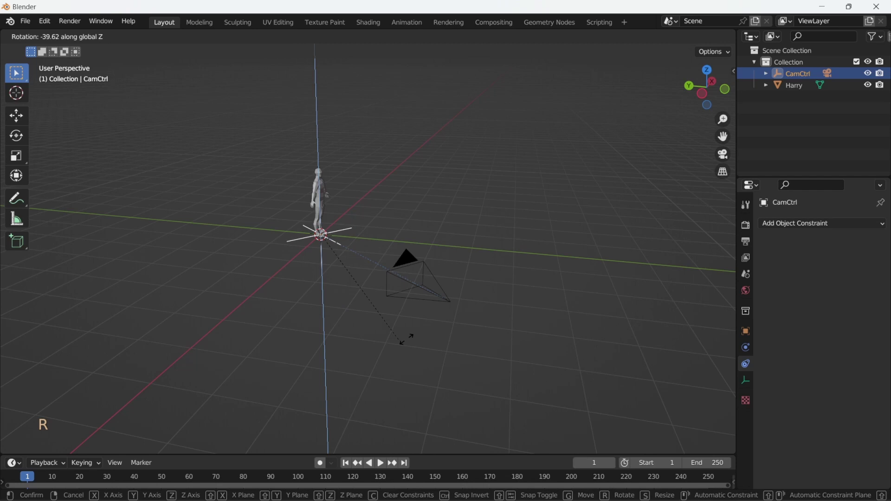
key(g)
key(s)
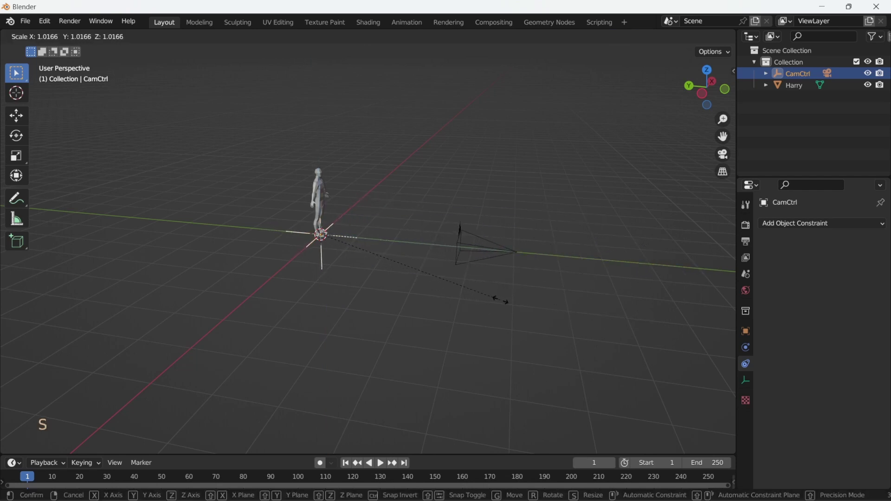
key(g)
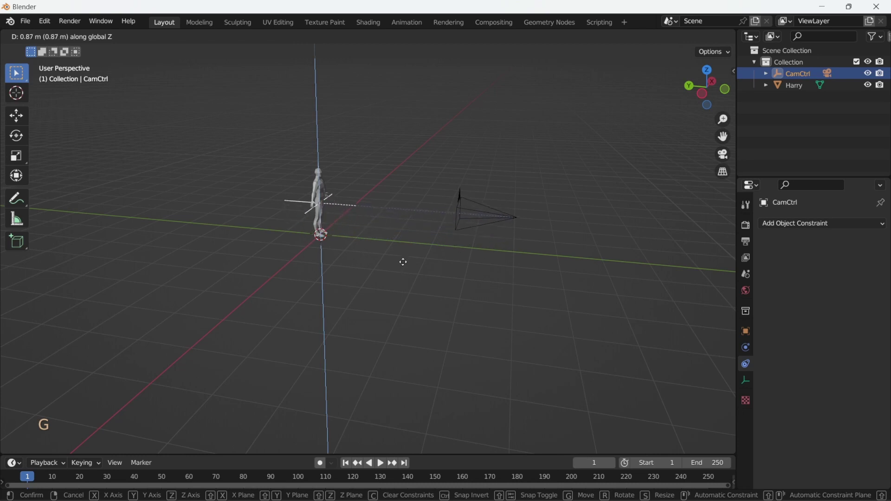
click(485, 215)
scroll(down, 3)
middle_click(470, 249)
key(g)
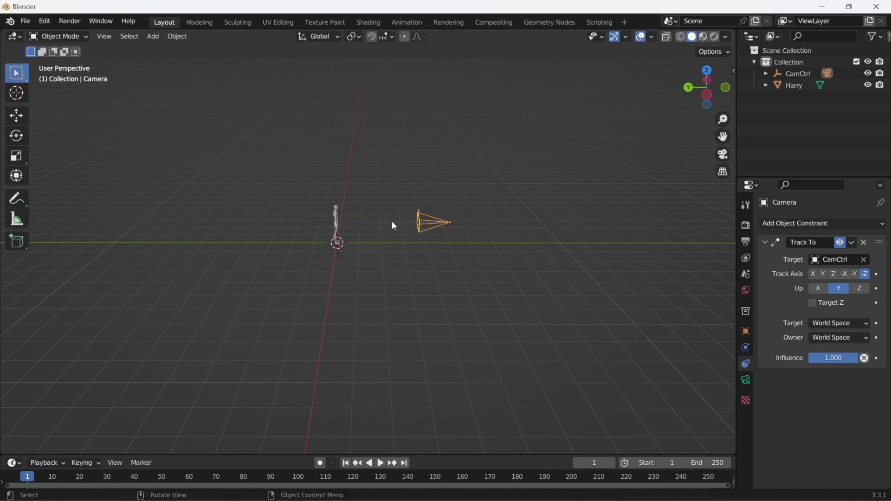
Enable the 3D Viewport Pie Menus add-on in Preferences and call up the save file browser.
click(479, 206)
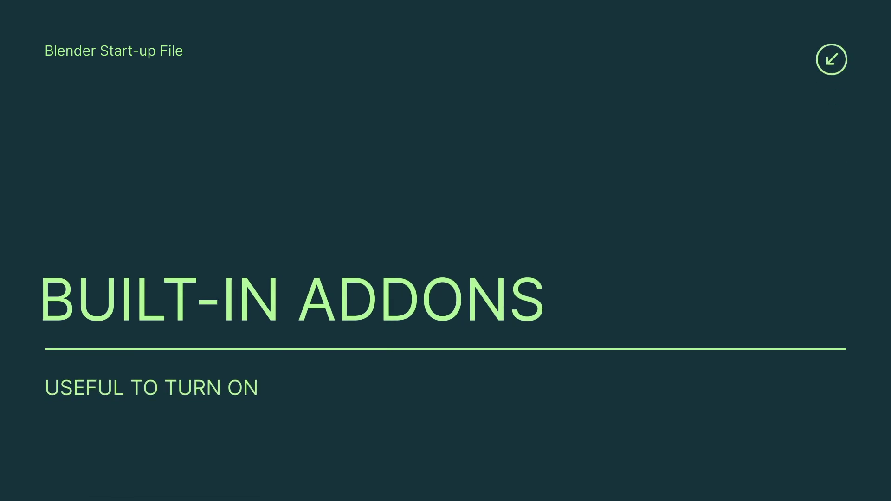
click(51, 21)
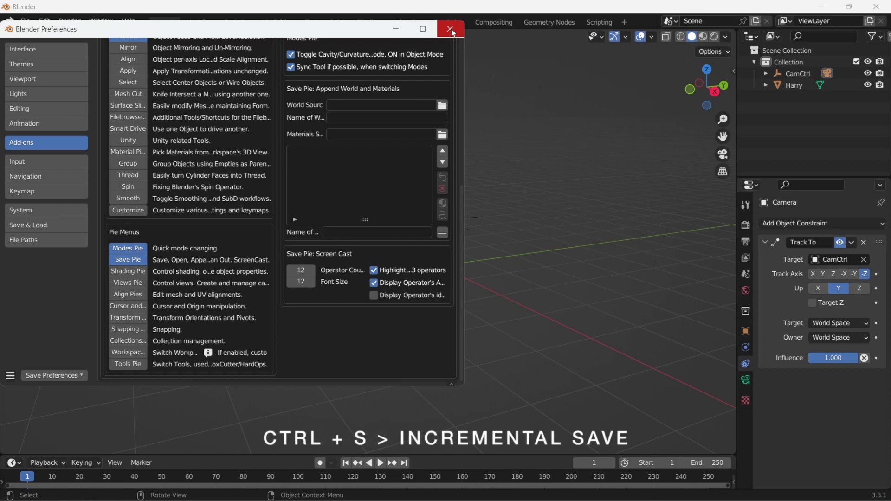
key(ctrl+s)
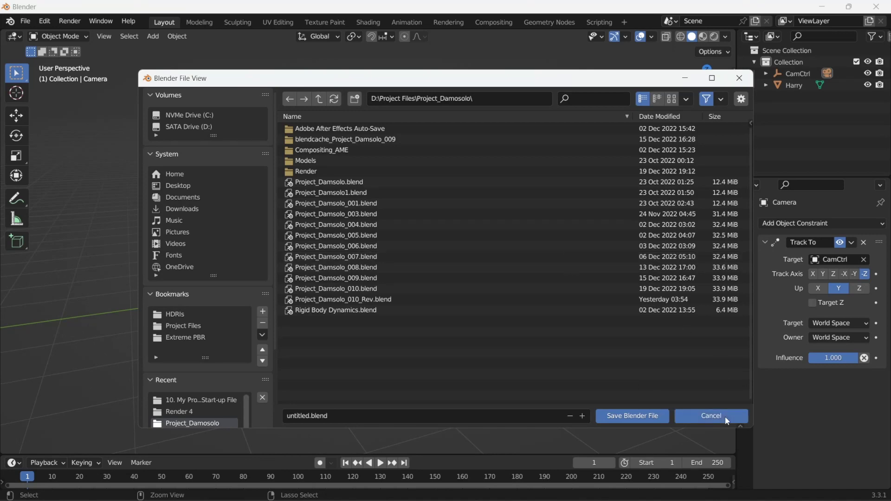
Cancel the save browser, import The Default Harry.fbx and delete the duplicate Harry.001.
middle_click(420, 204)
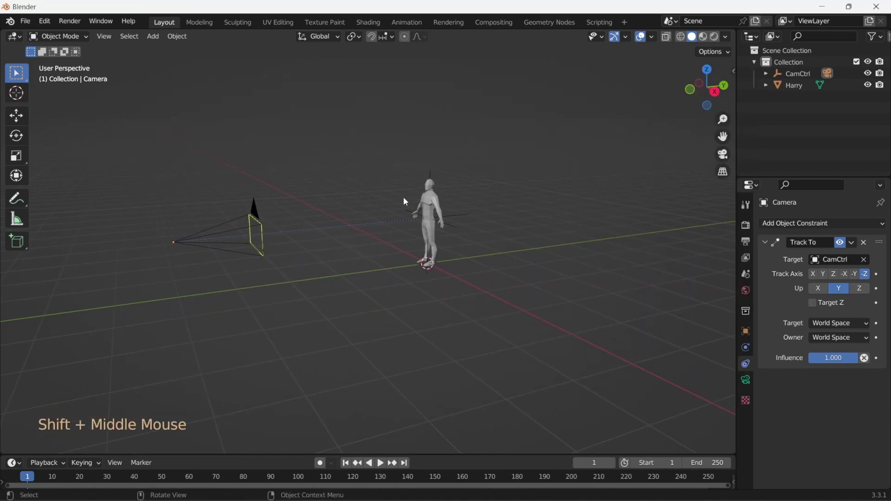
key(ctrl+s)
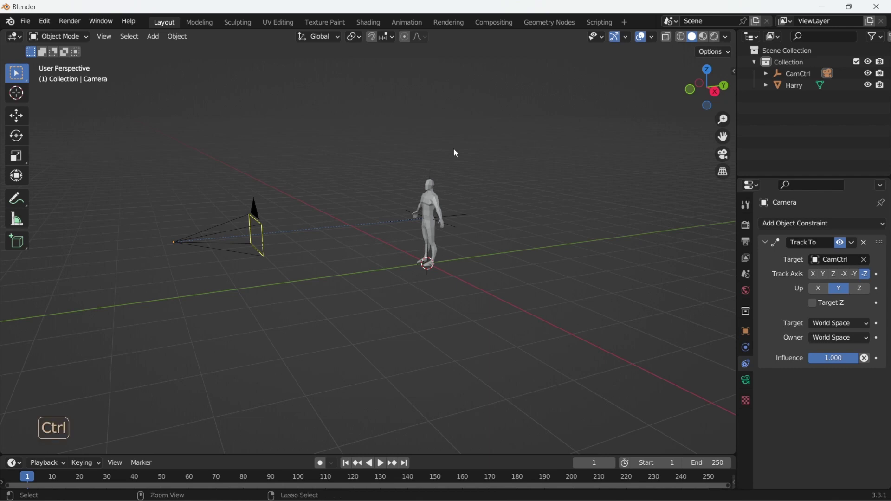
key(ctrl+s)
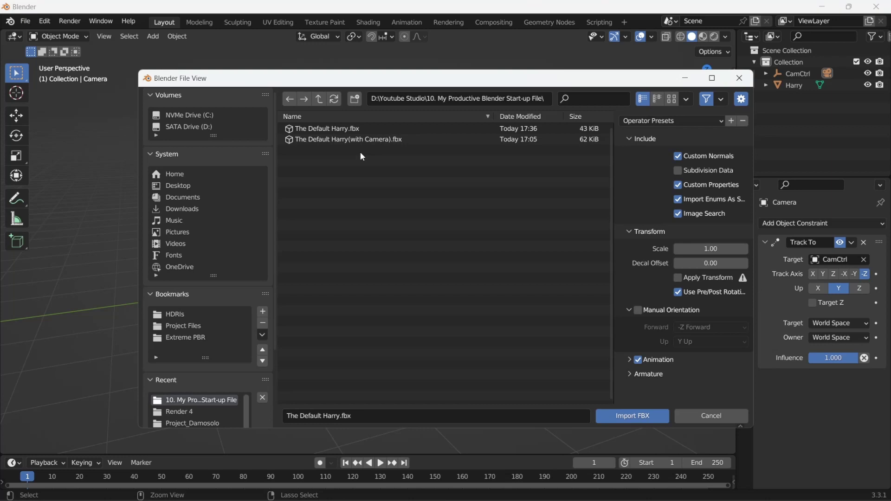
middle_click(436, 235)
key(g)
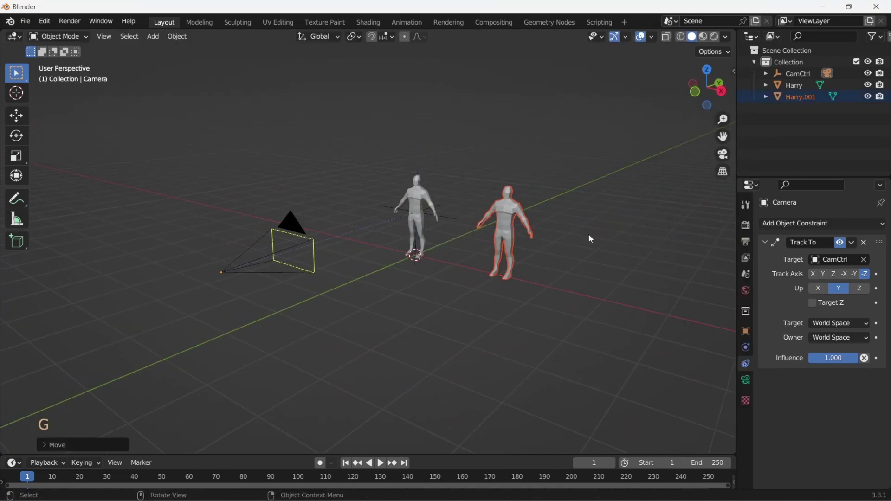
key(x)
middle_click(427, 222)
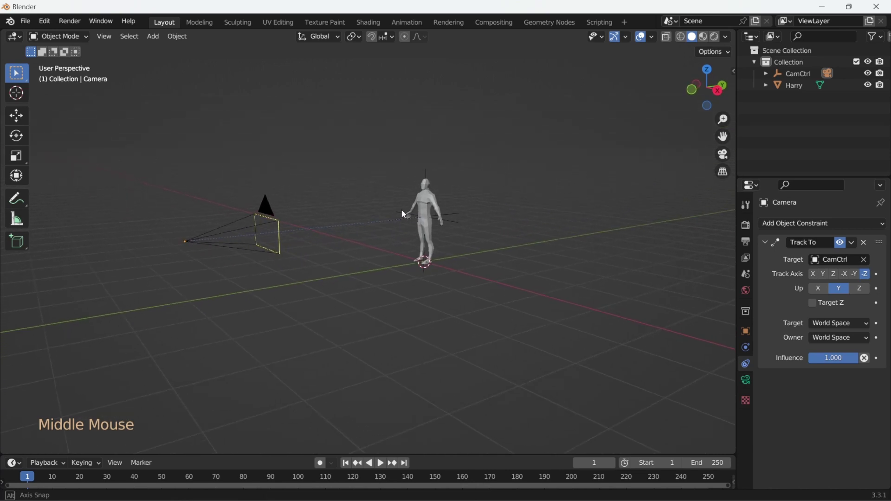
Reopen the FBX import browser from the File menu and dismiss it, leaving one Harry.
key(ctrl+s)
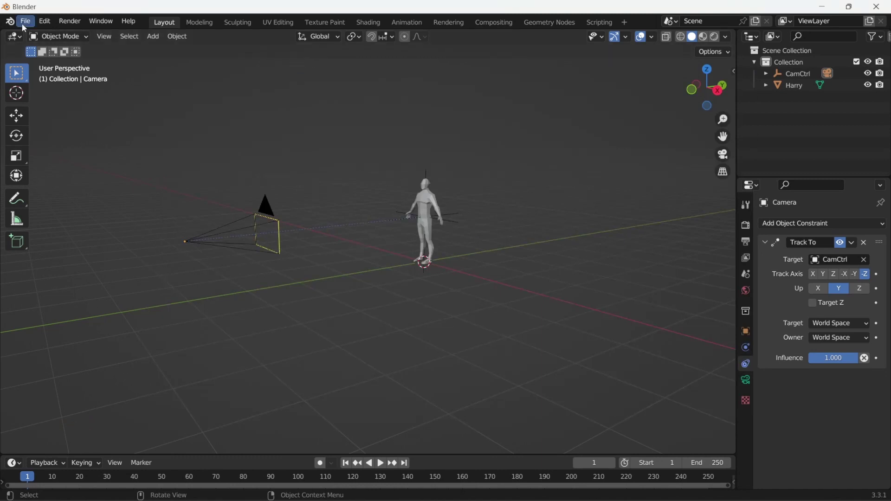
click(25, 28)
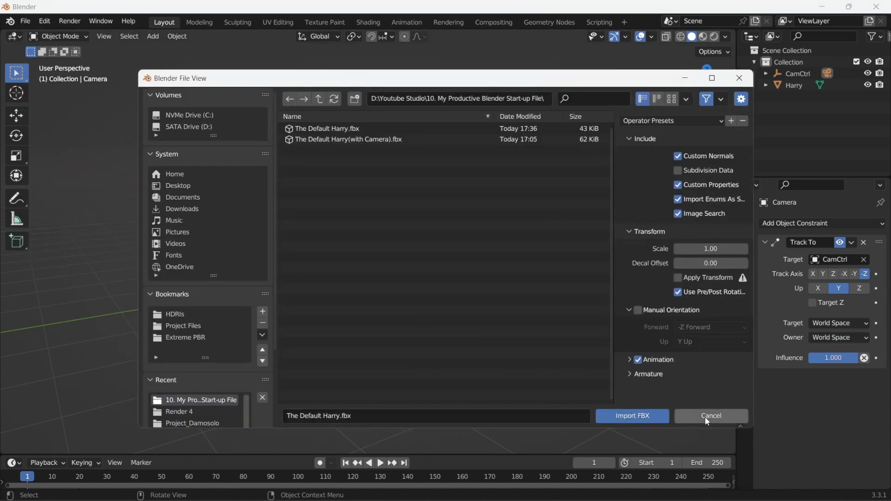
middle_click(414, 205)
middle_click(382, 196)
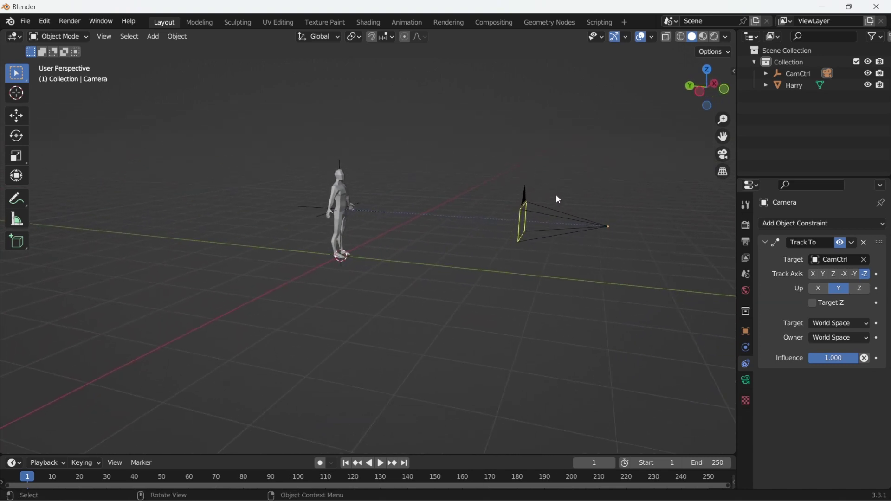
middle_click(426, 200)
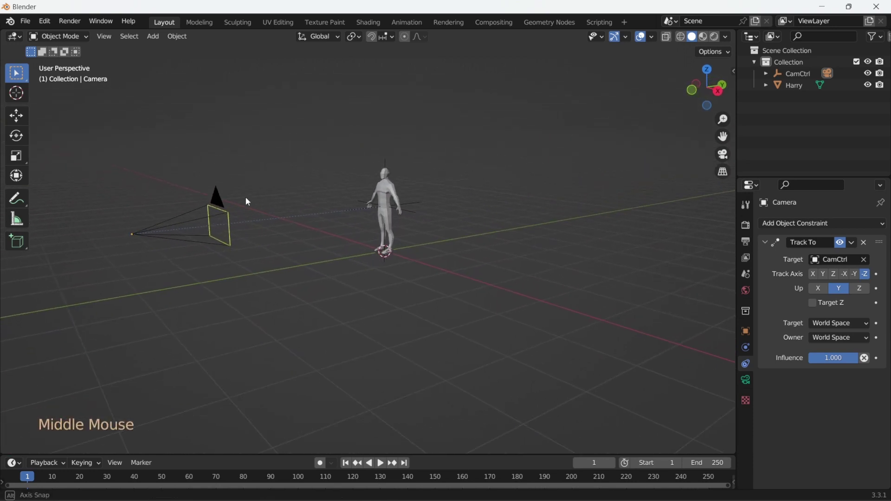
middle_click(391, 165)
middle_click(368, 185)
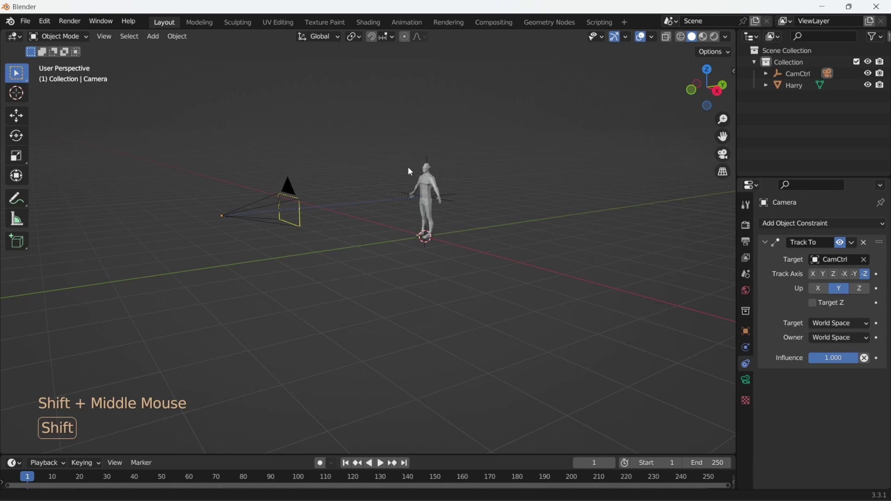
In Render Properties enable Ambient Occlusion, Bloom, Screen Space Reflections and Motion Blur.
middle_click(387, 185)
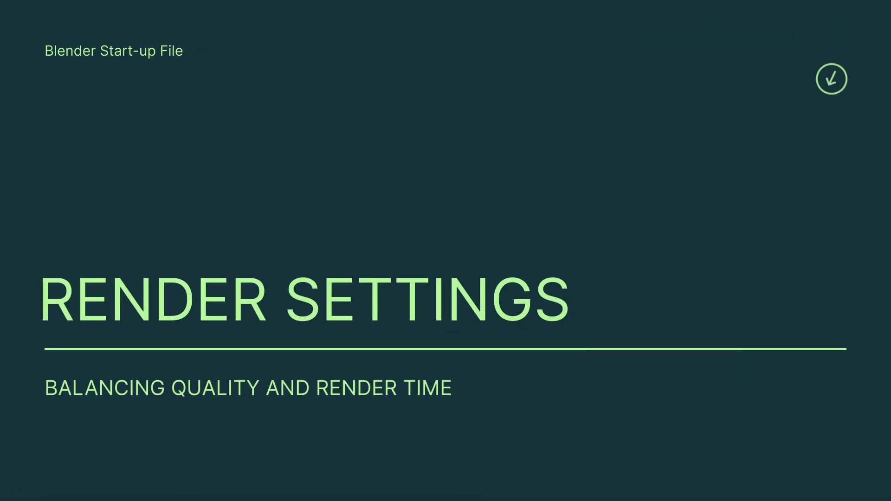
click(750, 225)
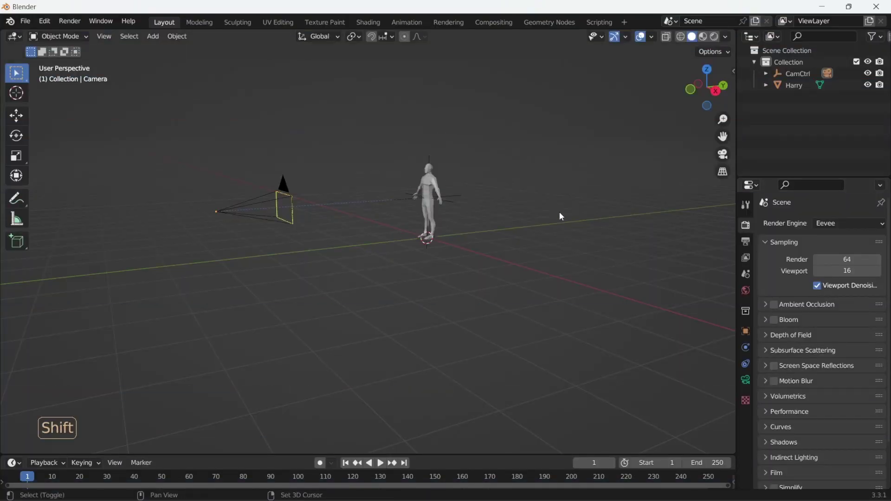
middle_click(562, 211)
middle_click(412, 192)
middle_click(413, 174)
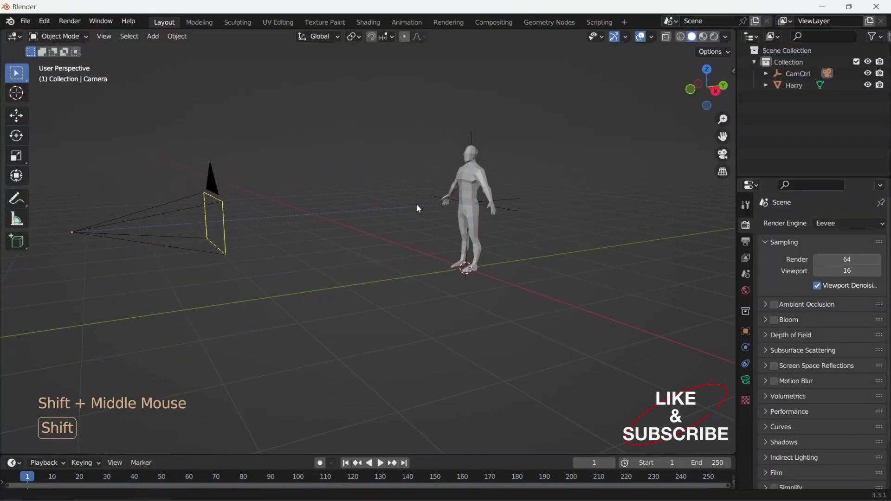
middle_click(423, 206)
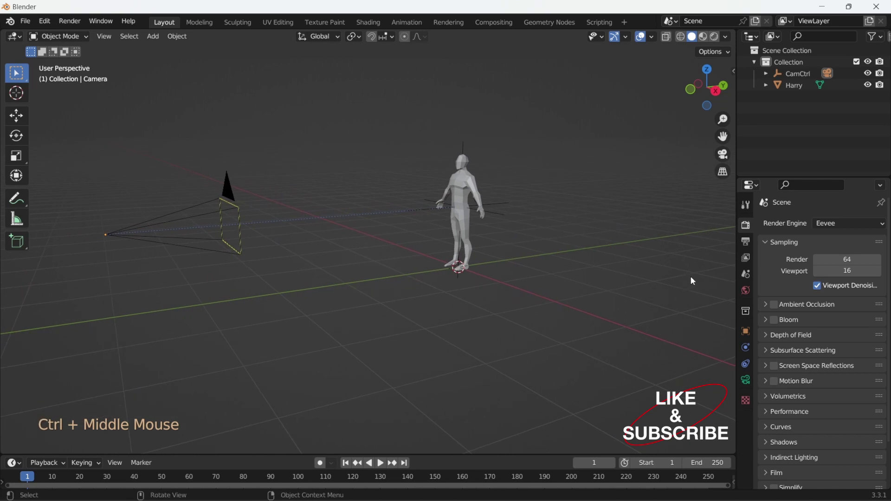
click(846, 228)
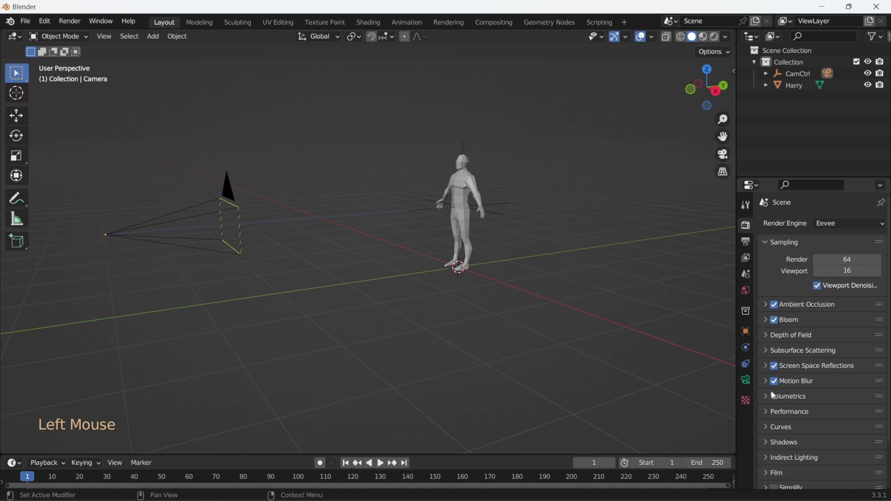
Set volumetric tile size to 2 px, turn on high quality normals and choose the Medium High Contrast look.
middle_click(850, 400)
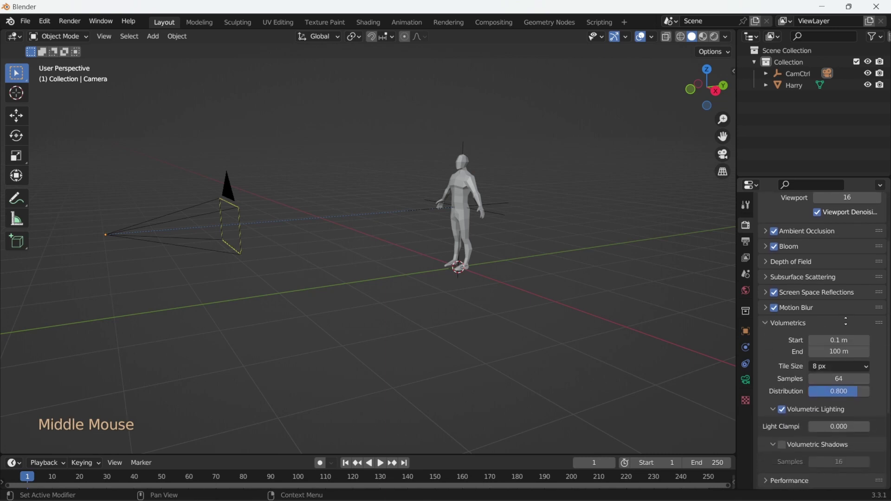
click(858, 339)
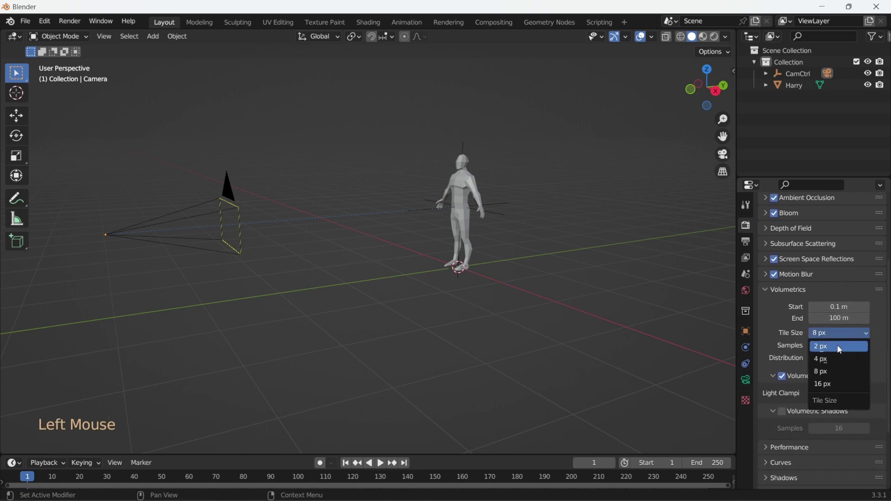
middle_click(878, 372)
click(768, 361)
middle_click(852, 368)
click(821, 363)
middle_click(844, 380)
click(767, 484)
middle_click(829, 447)
click(840, 427)
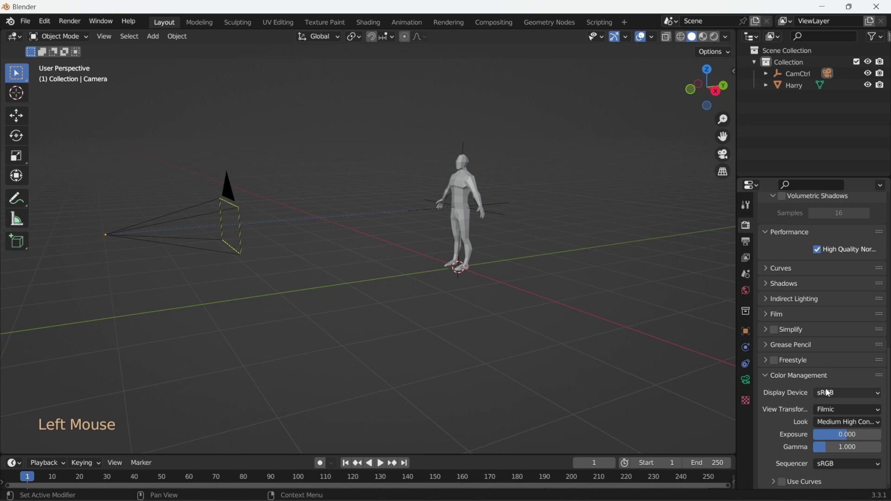
Set the Cycles device to GPU Compute and lower viewport max samples from 1024 to 32.
scroll(up, 3)
click(842, 229)
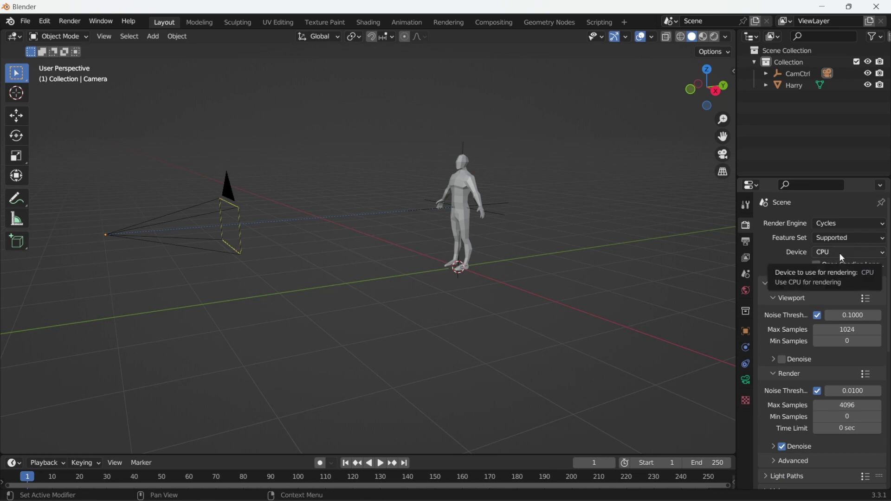
click(855, 254)
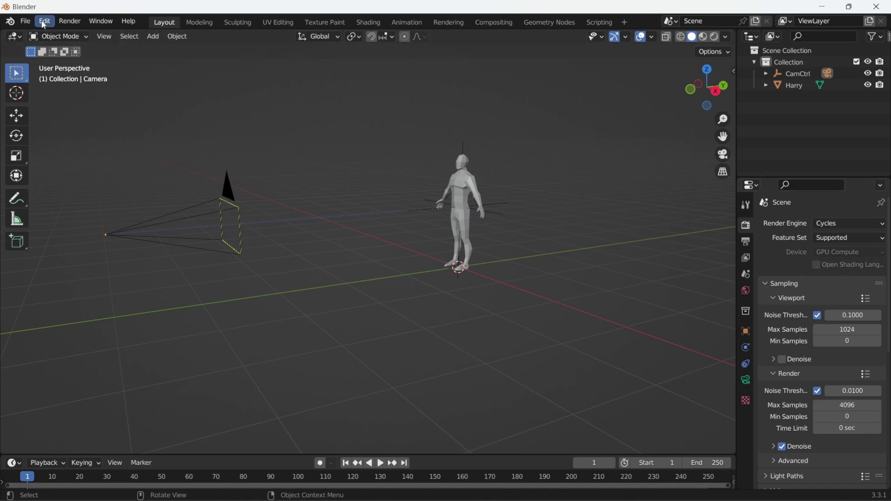
click(44, 24)
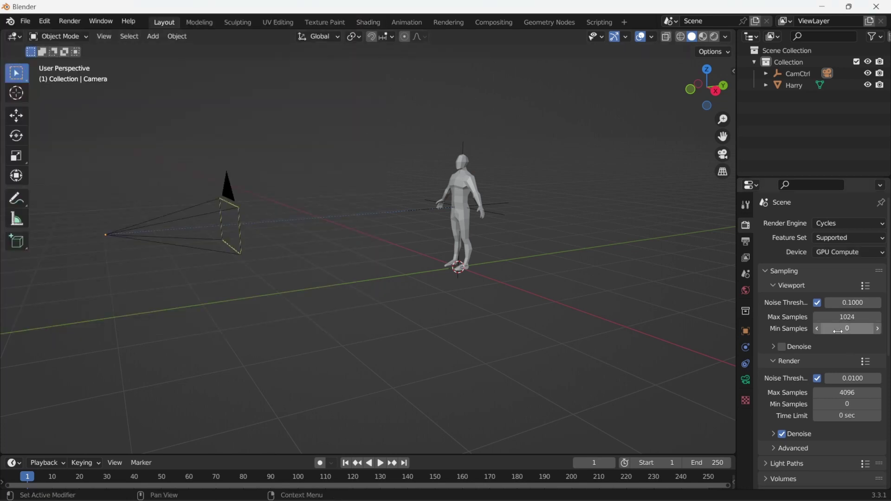
click(841, 258)
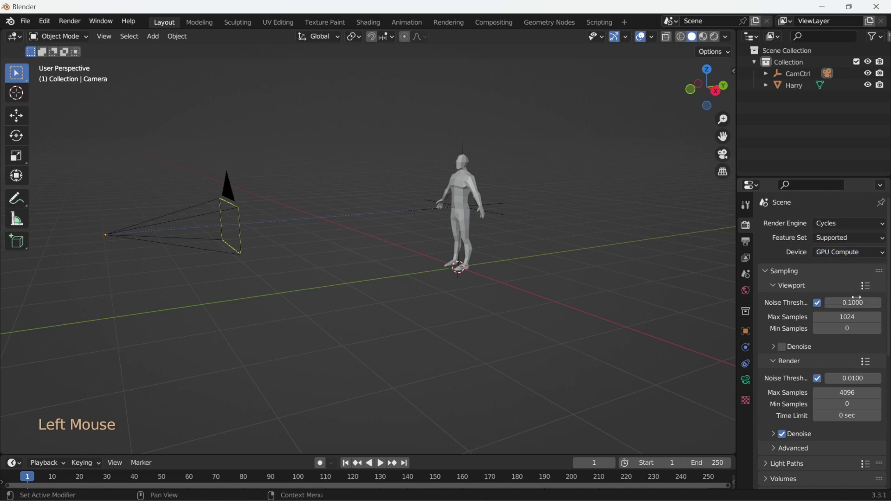
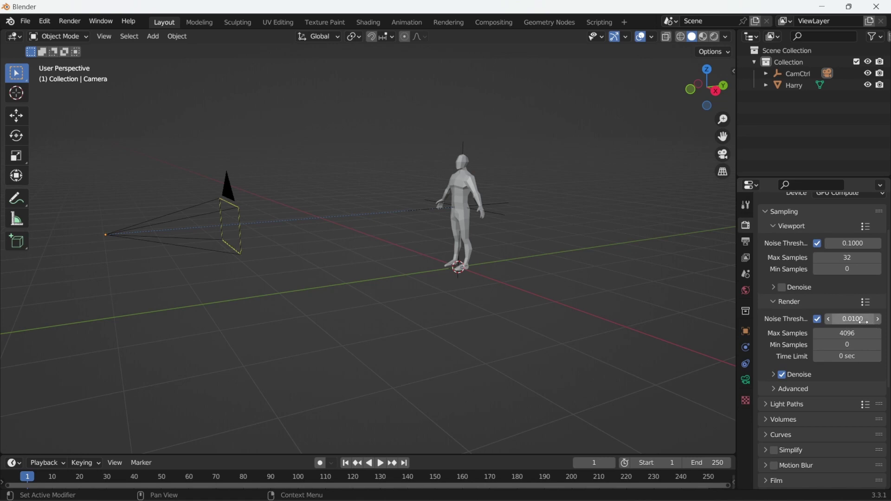
middle_click(863, 380)
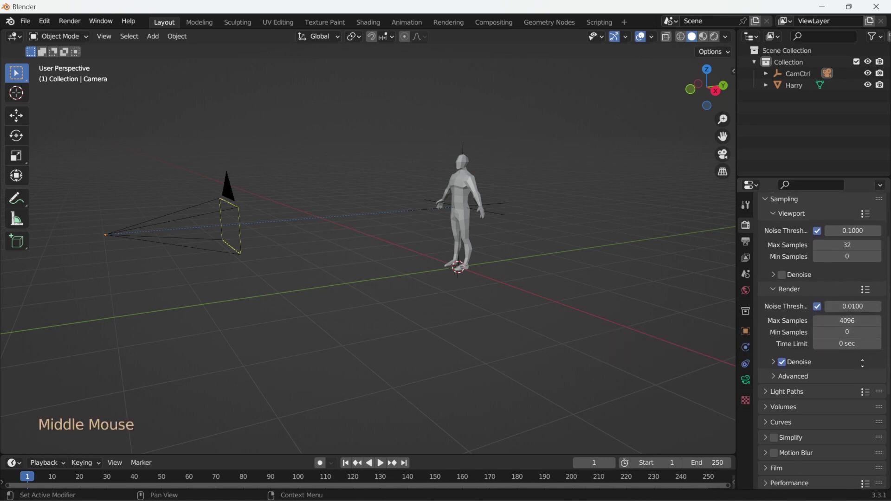
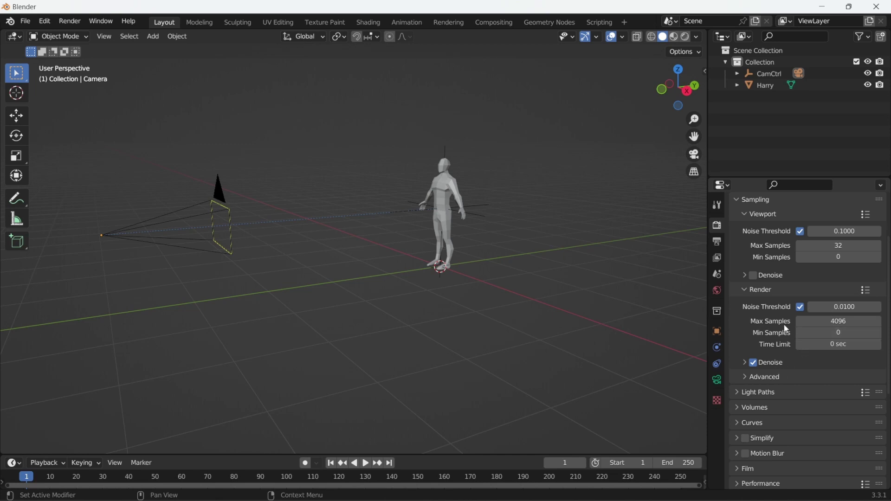
Turn off the render noise threshold and disable reflective and refractive caustics.
click(802, 310)
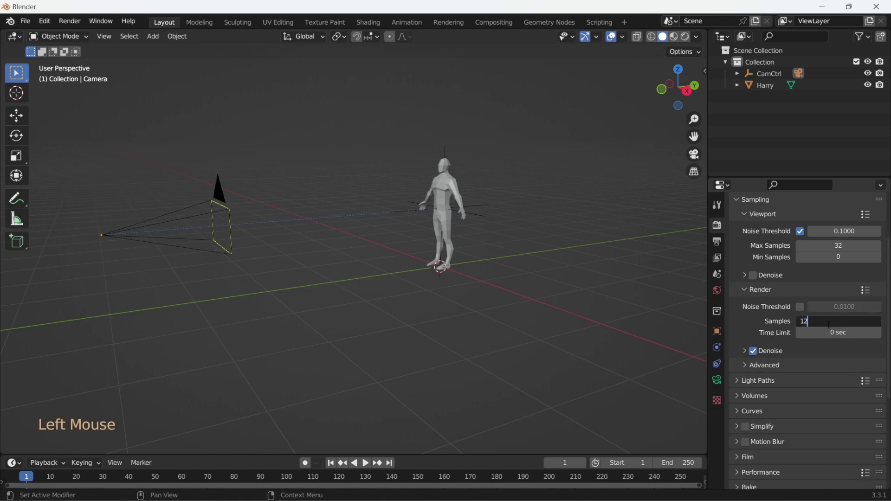
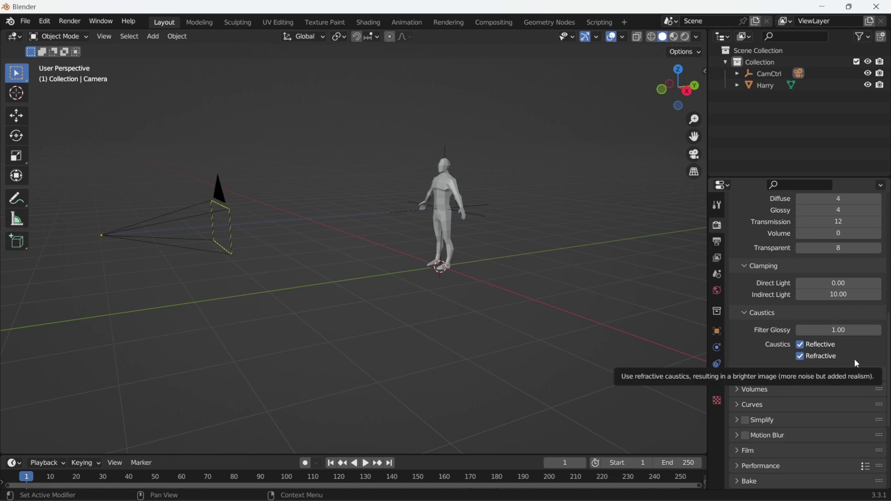
middle_click(875, 353)
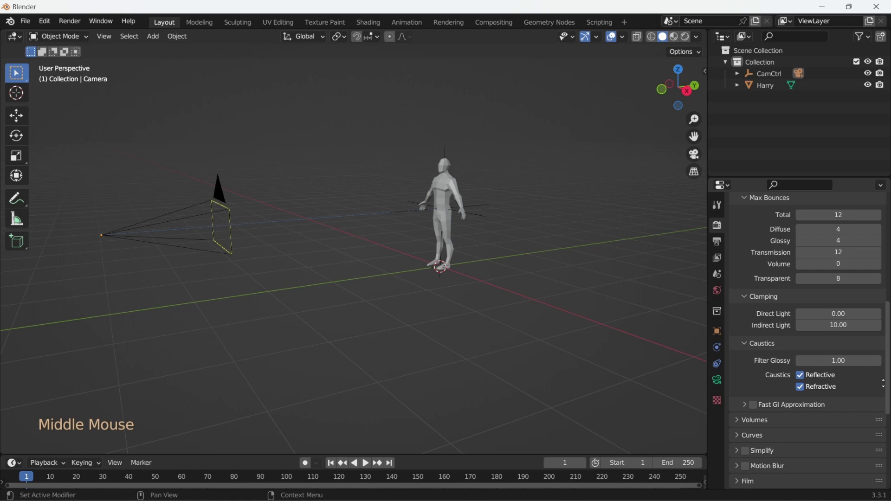
click(802, 372)
middle_click(855, 377)
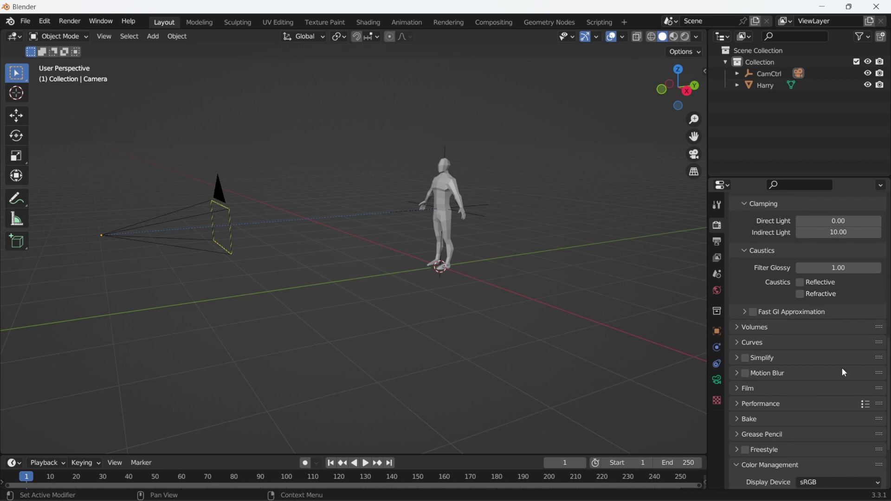
middle_click(845, 371)
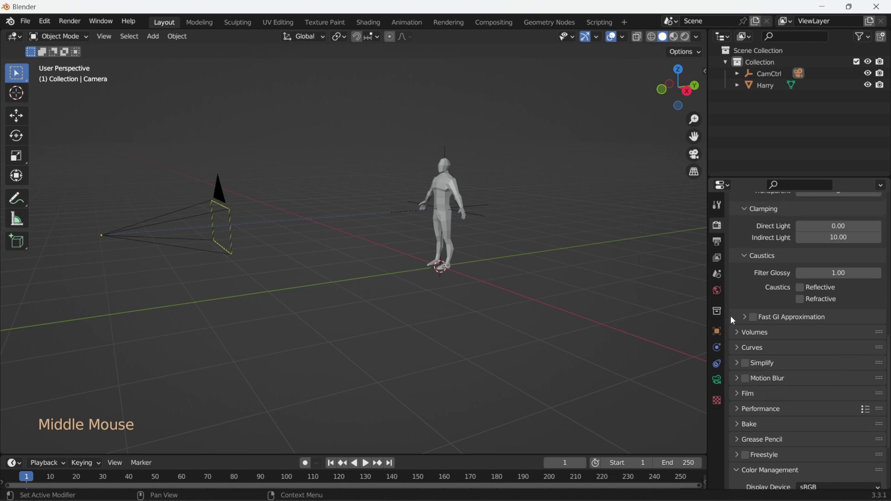
Expand and collapse the Fast GI Approximation settings, then review the performance tiling settings.
click(747, 323)
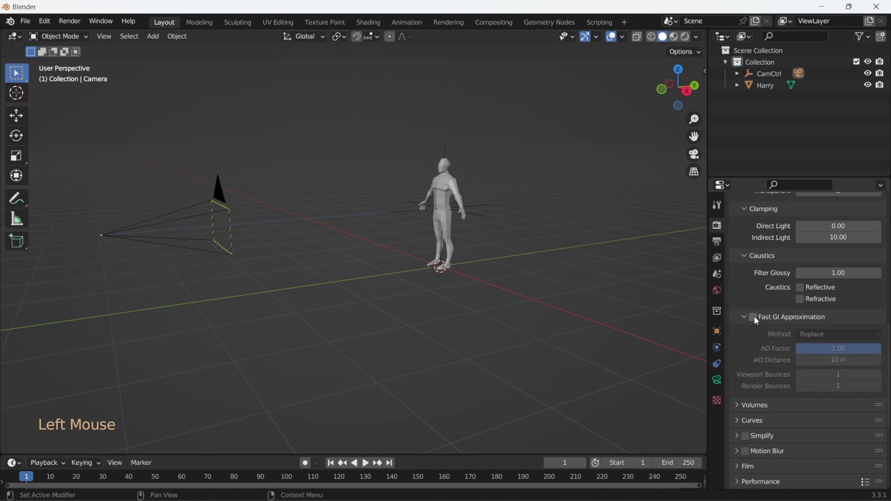
middle_click(753, 360)
click(755, 286)
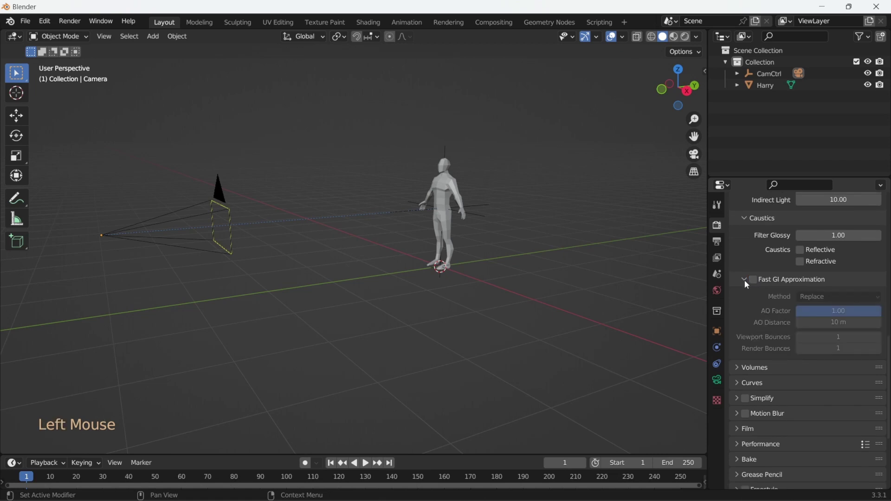
middle_click(812, 345)
Enable Motion Blur and, under Performance > Final Render, turn on Persistent Data.
click(748, 329)
middle_click(765, 352)
click(739, 333)
middle_click(815, 362)
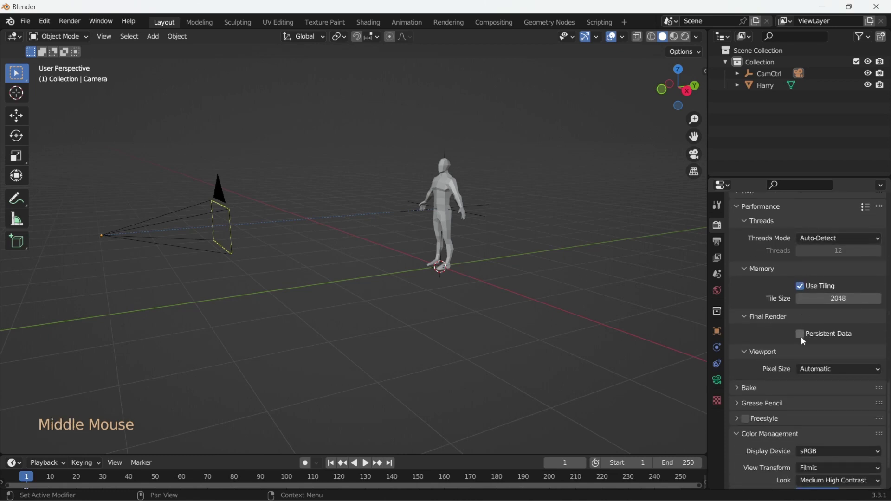
click(803, 342)
Review the Motion Blur options and Cycles sampling settings (GPU Compute, 32/128 samples, denoising).
middle_click(847, 356)
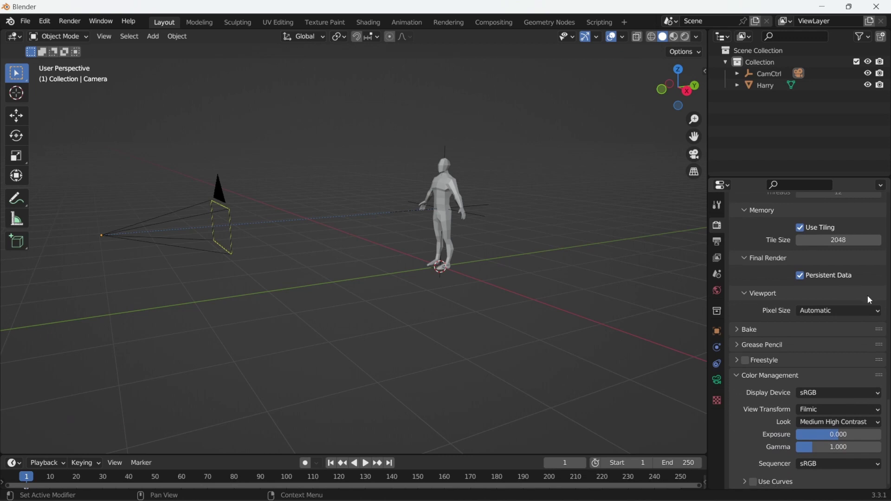
middle_click(873, 283)
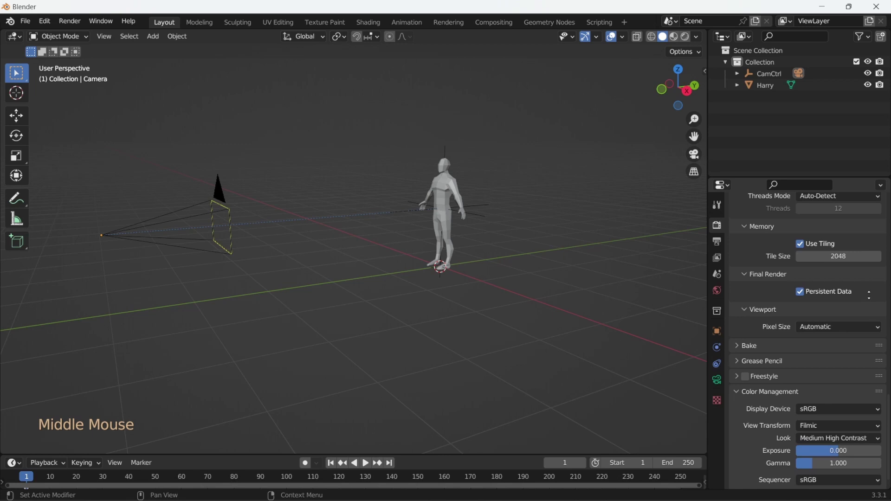
click(834, 427)
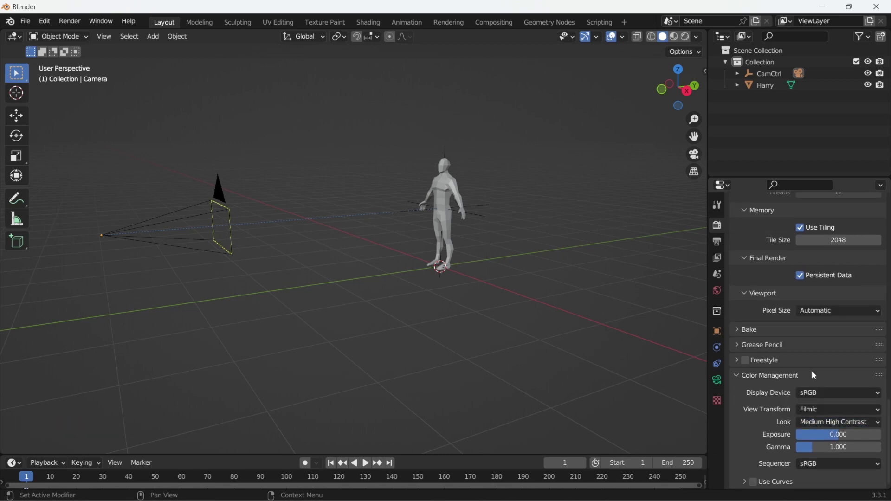
scroll(up, 3)
Enable Render Region under Output Format at 1920×1080 and jump to camera view.
middle_click(818, 265)
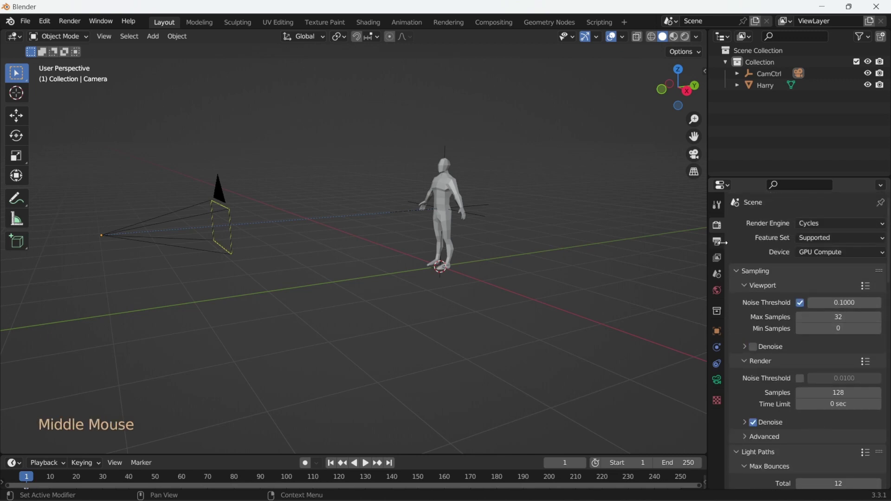
click(721, 246)
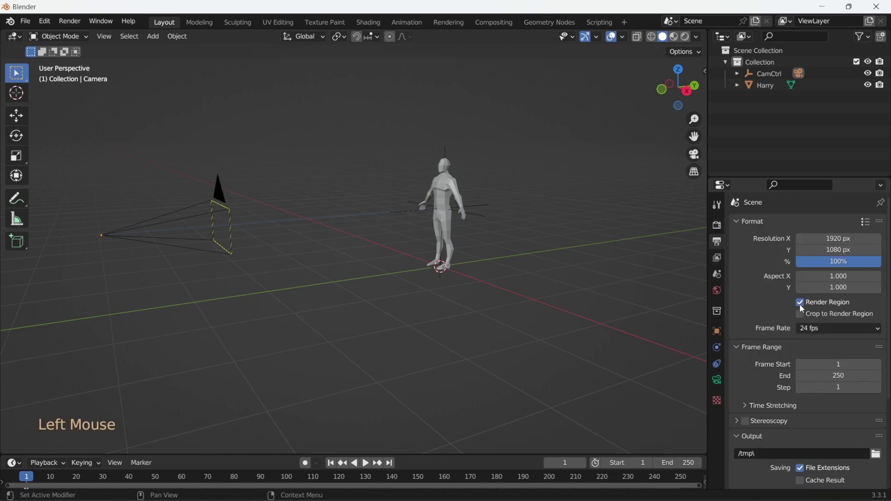
middle_click(825, 362)
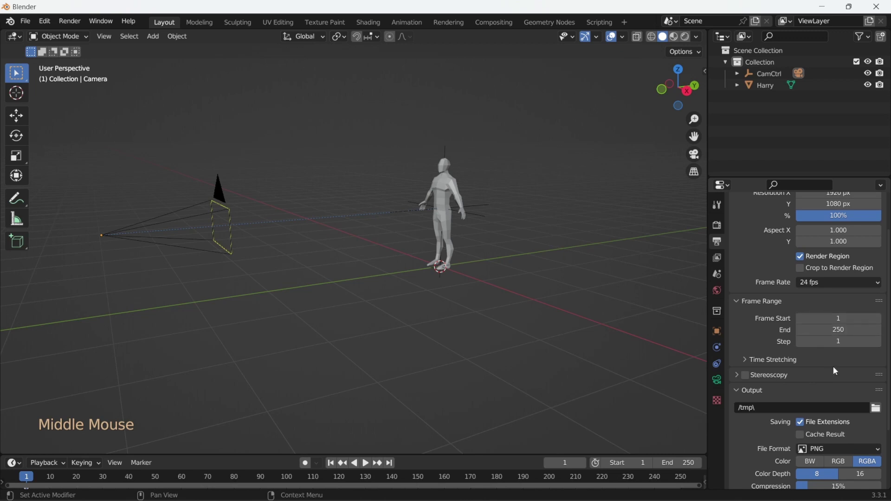
key(KP_0)
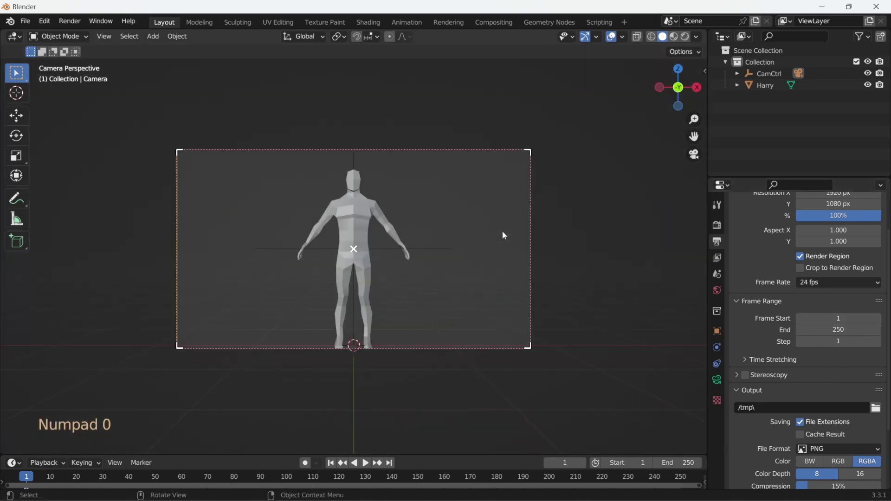
key(z)
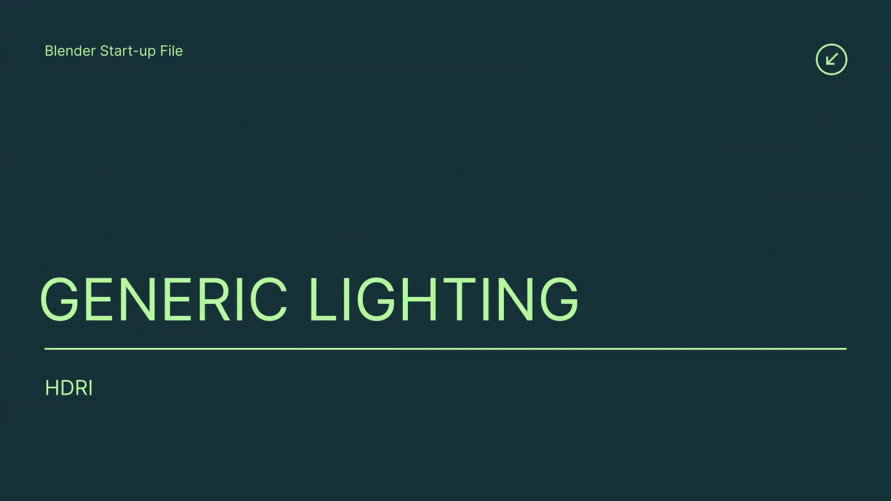
Look through the camera and switch the viewport to Rendered shading, showing Harry unlit.
middle_click(408, 262)
middle_click(354, 253)
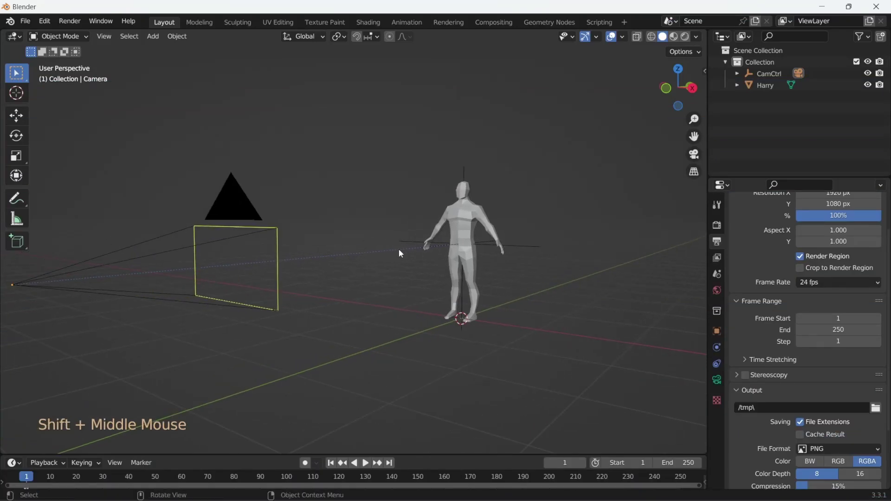
key(KP_0)
key(z)
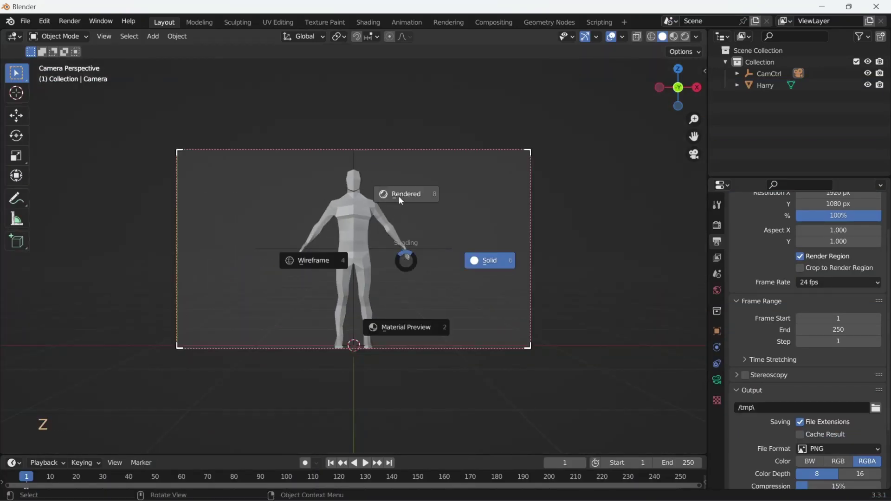
middle_click(389, 267)
middle_click(403, 264)
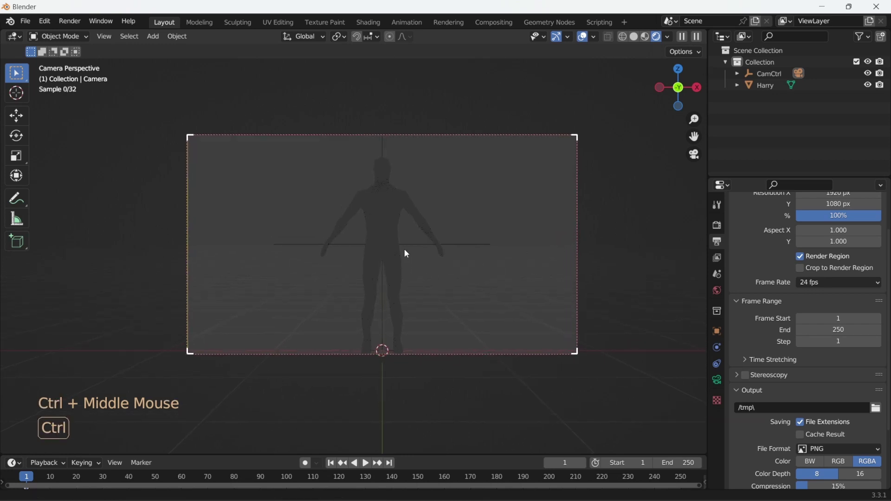
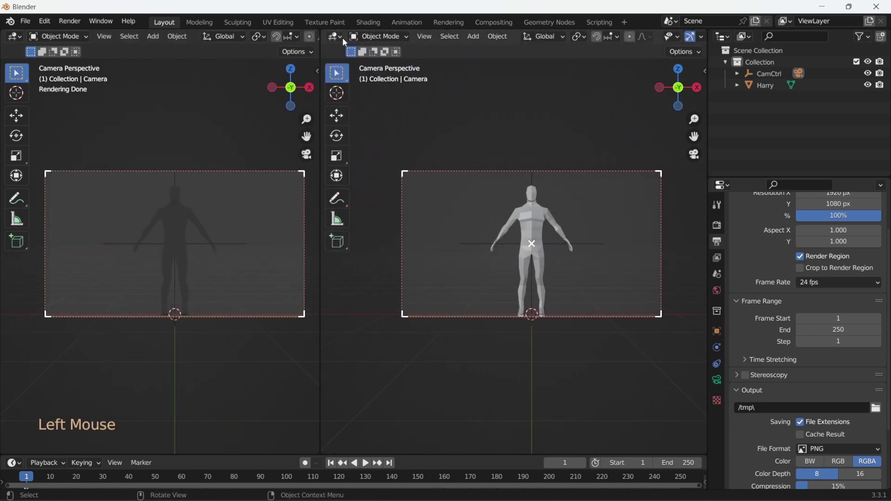
In the World shader nodes, add an Environment Texture with Texture Coordinate and Mapping nodes.
click(377, 42)
key(n)
click(526, 139)
key(ctrl+t)
Browse for the photo_studio_01_4k.hdr HDRI image to load into the Environment Texture.
middle_click(457, 200)
middle_click(480, 218)
middle_click(481, 177)
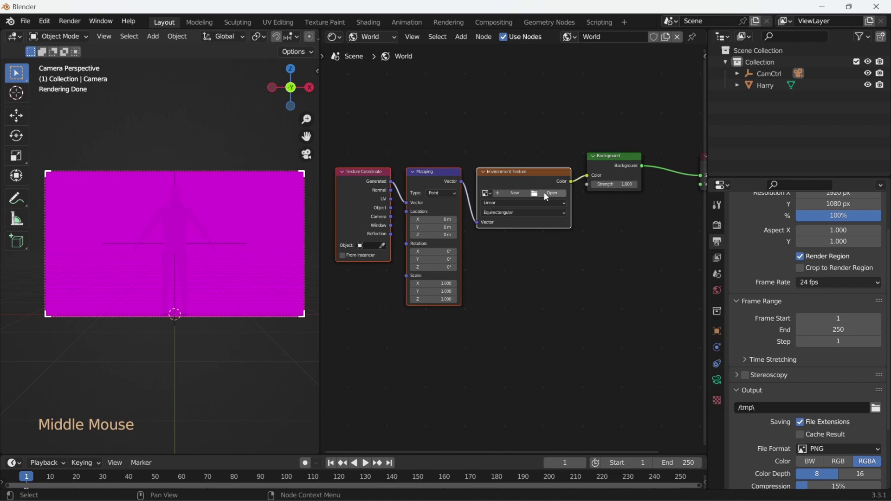
click(547, 194)
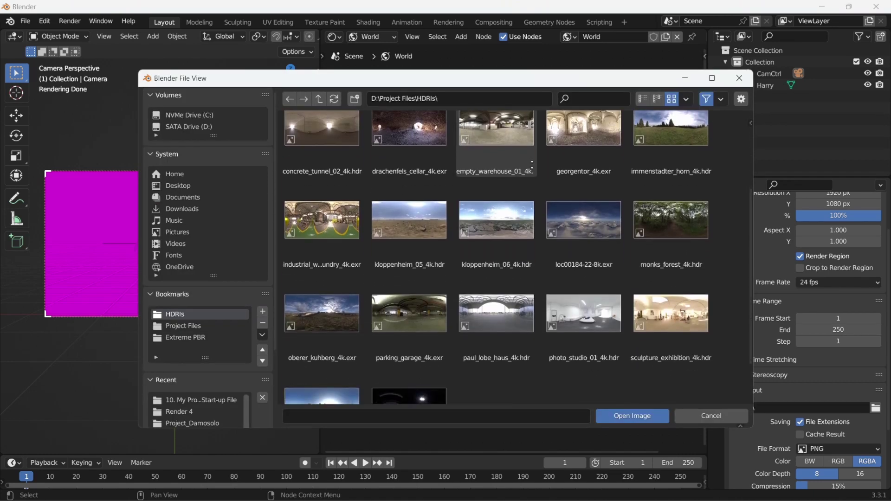
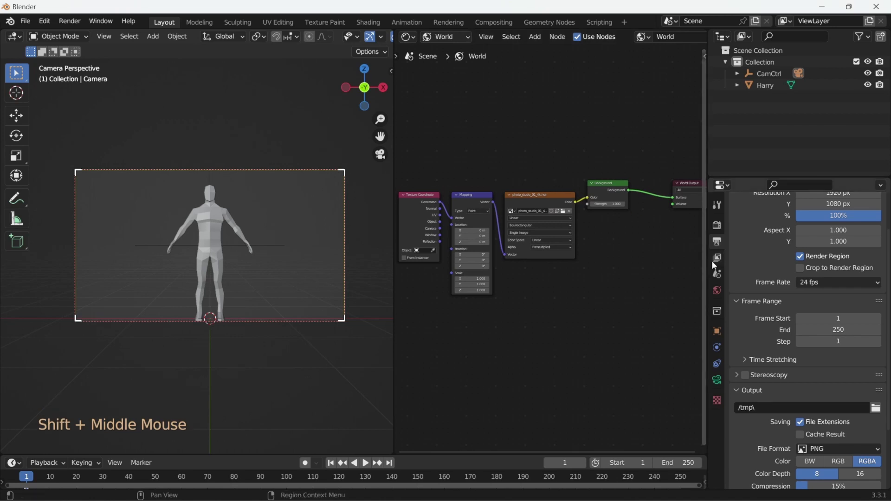
Tick Denoising Data under View Layer Passes > Data.
click(719, 265)
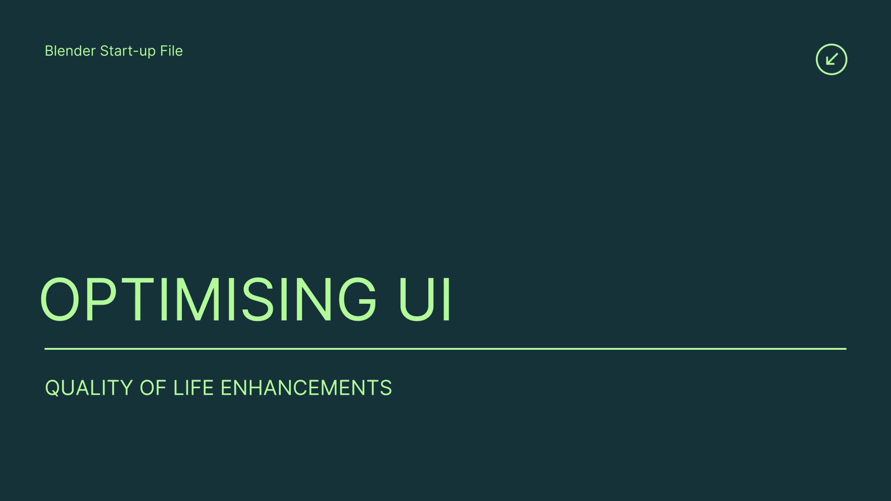
Set viewport shading Lighting to MatCap with Outline enabled and orbit around Harry to check it.
middle_click(373, 213)
middle_click(377, 213)
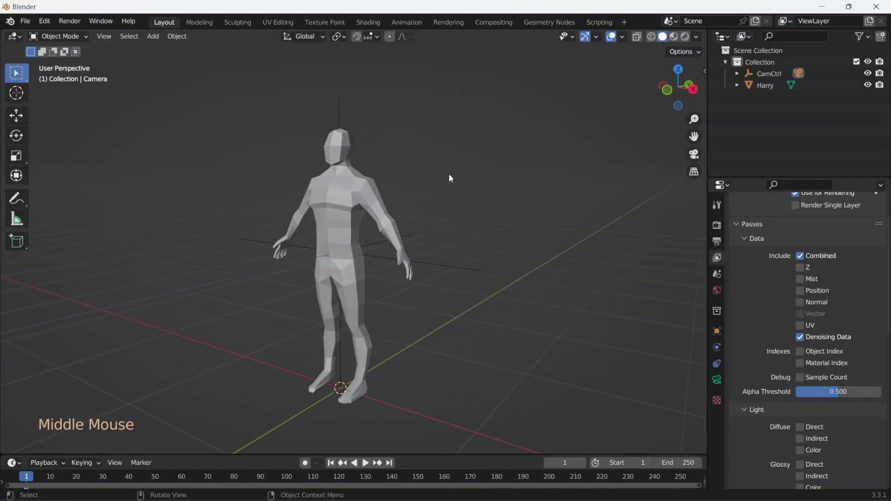
click(698, 38)
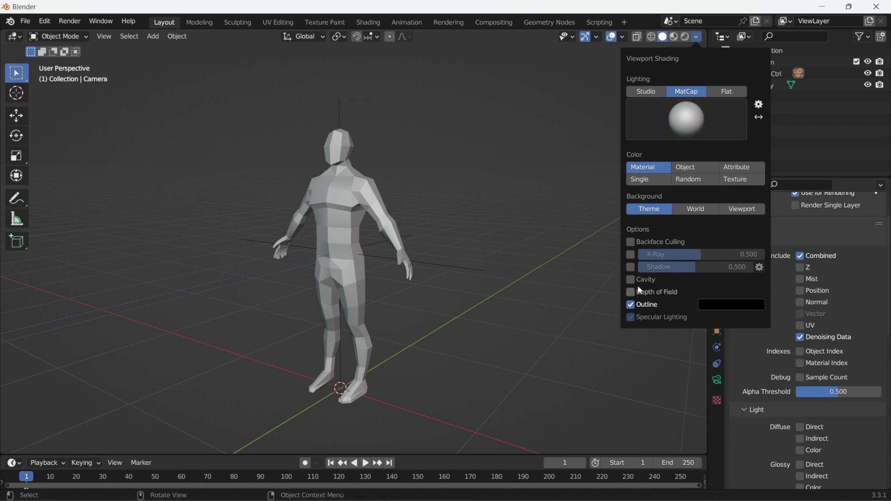
middle_click(405, 185)
middle_click(386, 194)
middle_click(282, 194)
middle_click(396, 215)
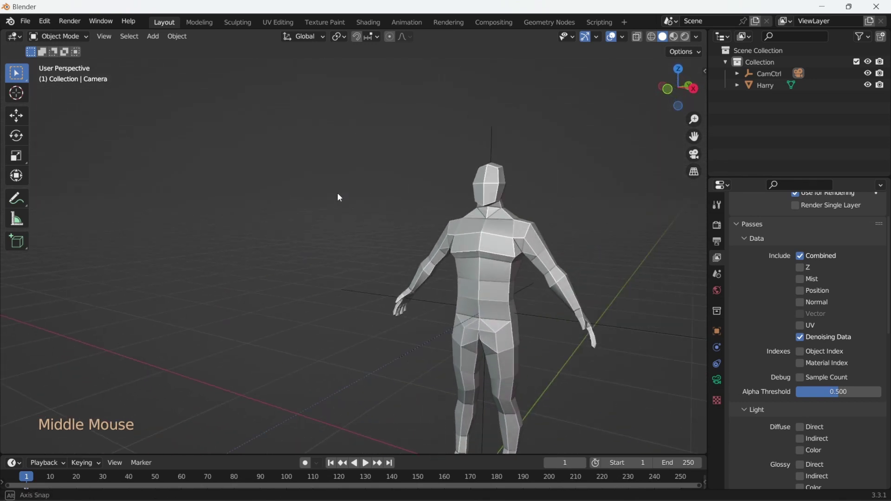
middle_click(471, 233)
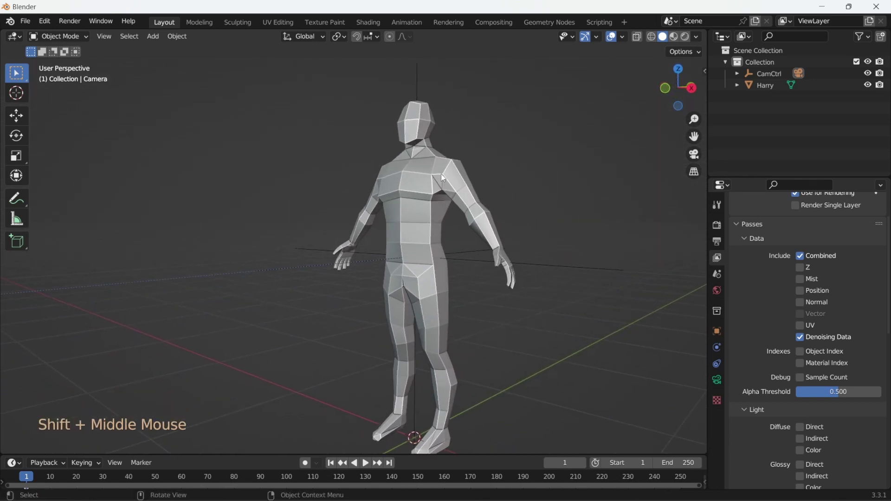
Frame camera and Harry, then look through the scene camera in the new right-hand viewport.
middle_click(428, 141)
middle_click(359, 242)
middle_click(406, 256)
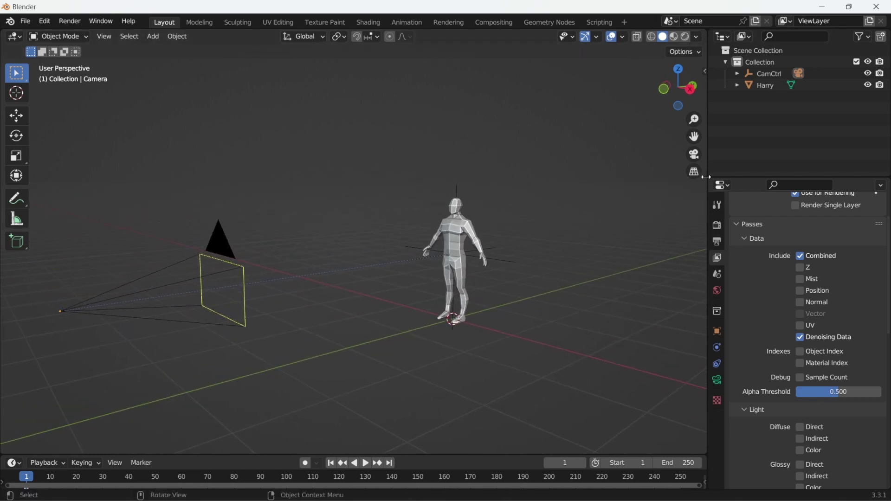
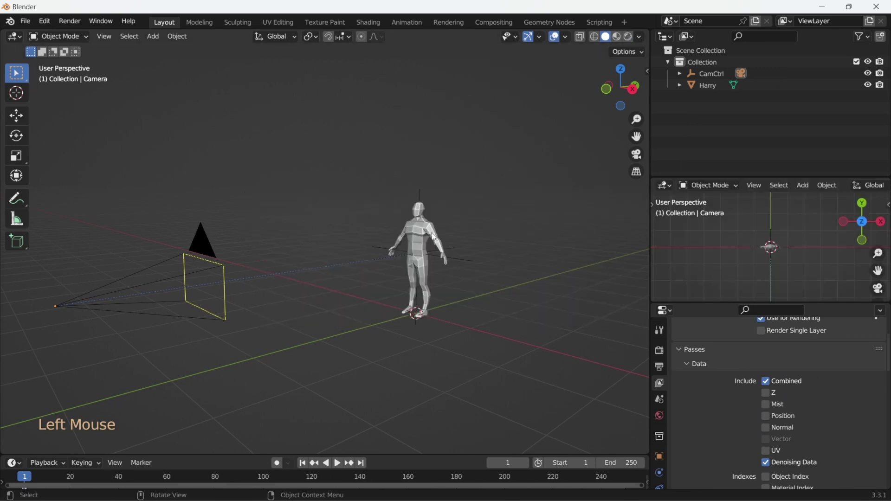
key(KP_0)
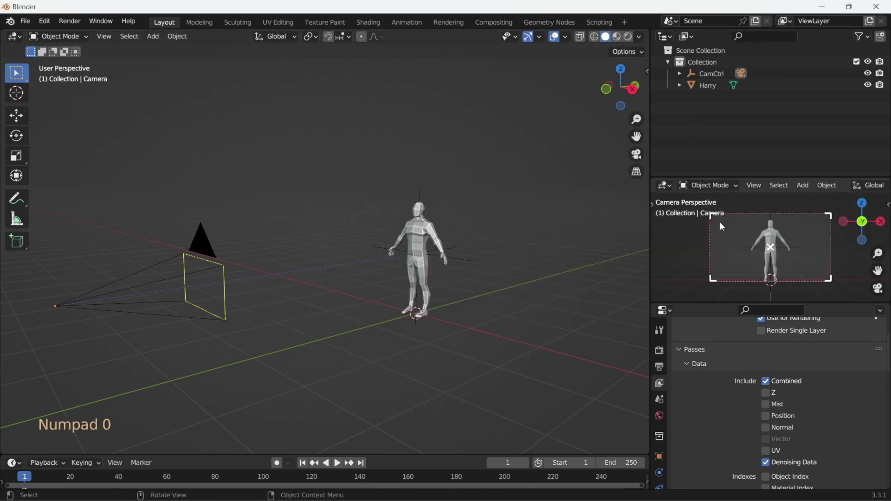
Hide overlays and gizmos in the camera preview and fit the camera frame to the pane.
middle_click(860, 184)
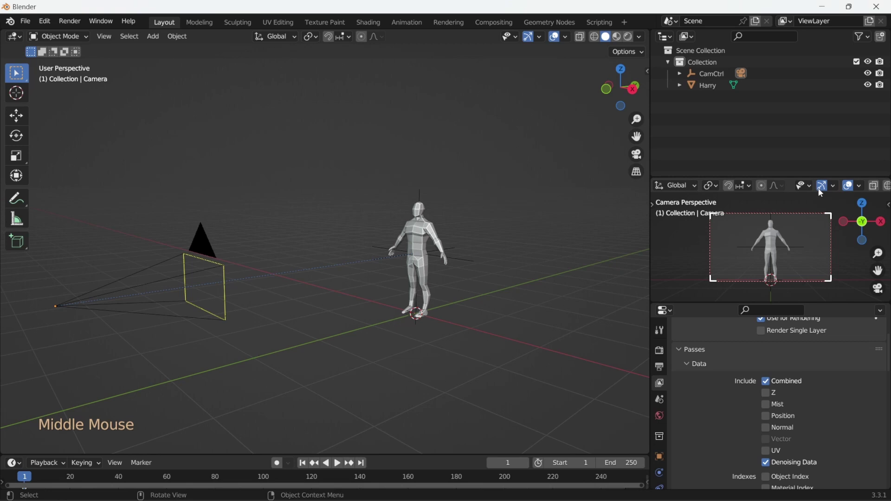
click(851, 189)
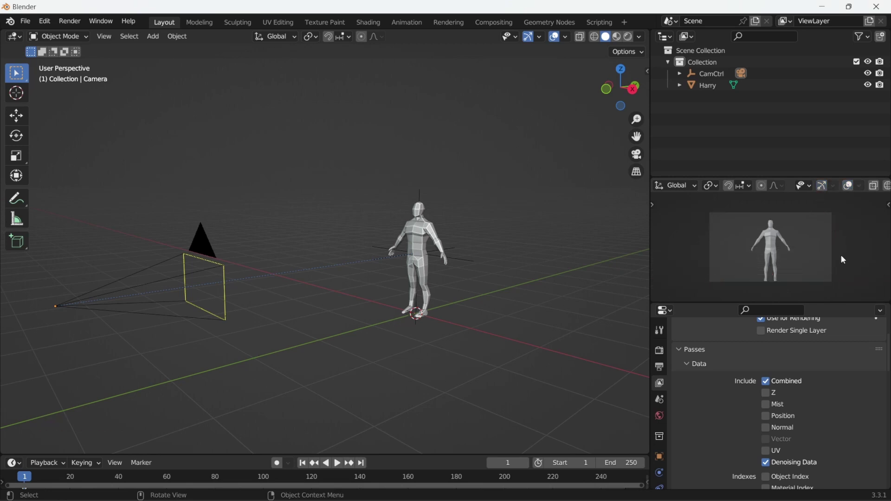
key(Home)
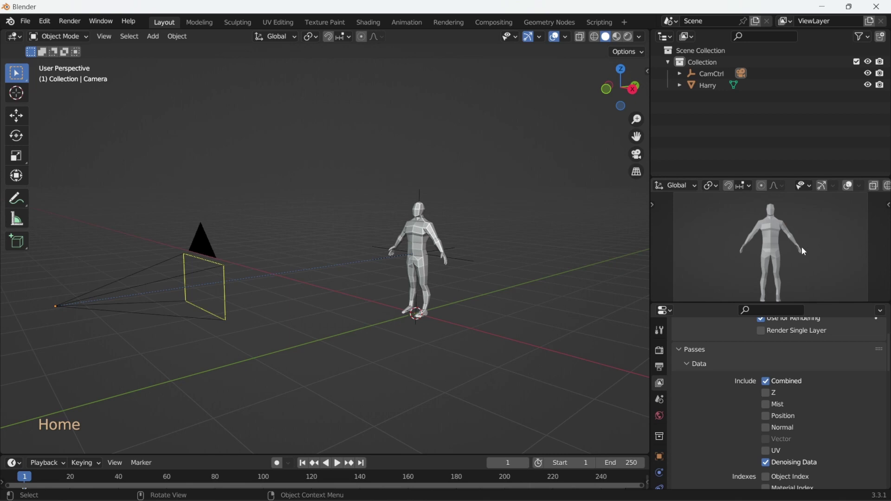
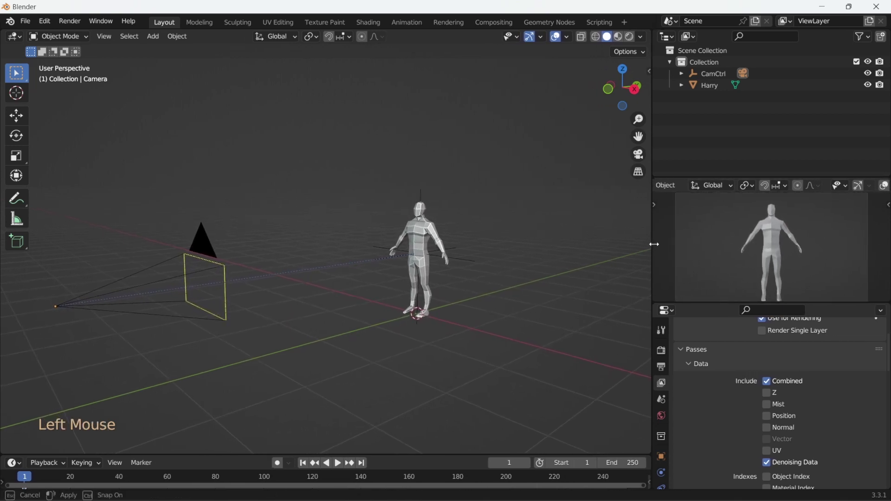
Switch the camera preview pane to Rendered shading so it shows live HDRI lighting.
key(z)
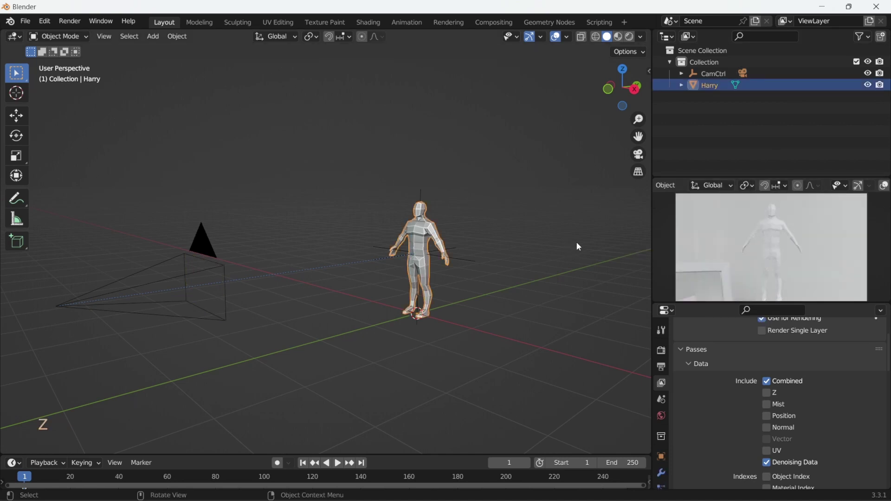
middle_click(435, 263)
click(489, 226)
middle_click(745, 253)
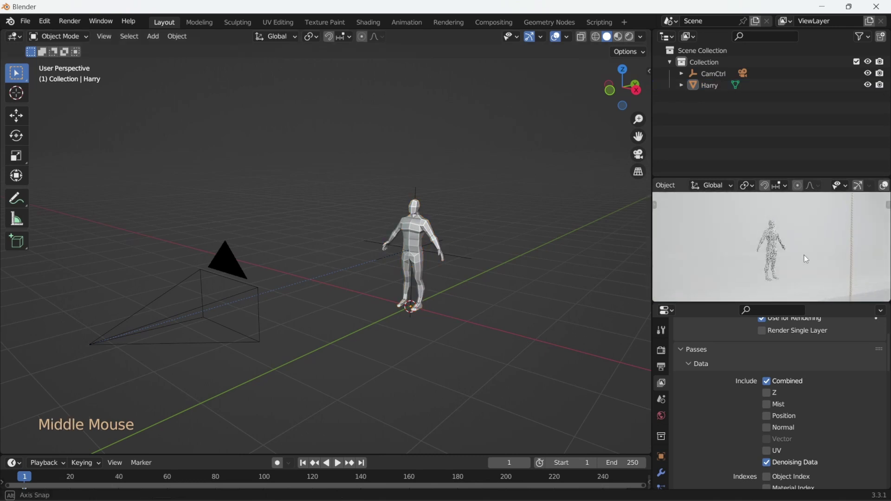
key(KP_0)
middle_click(772, 260)
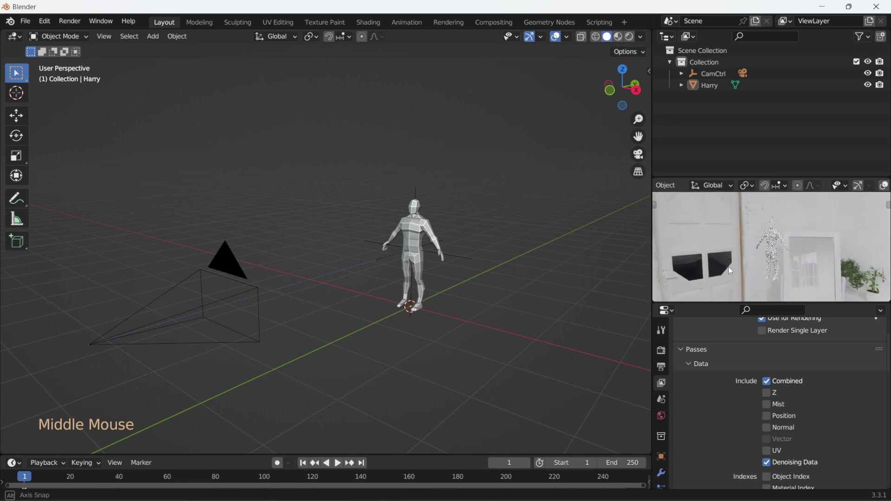
key(KP_0)
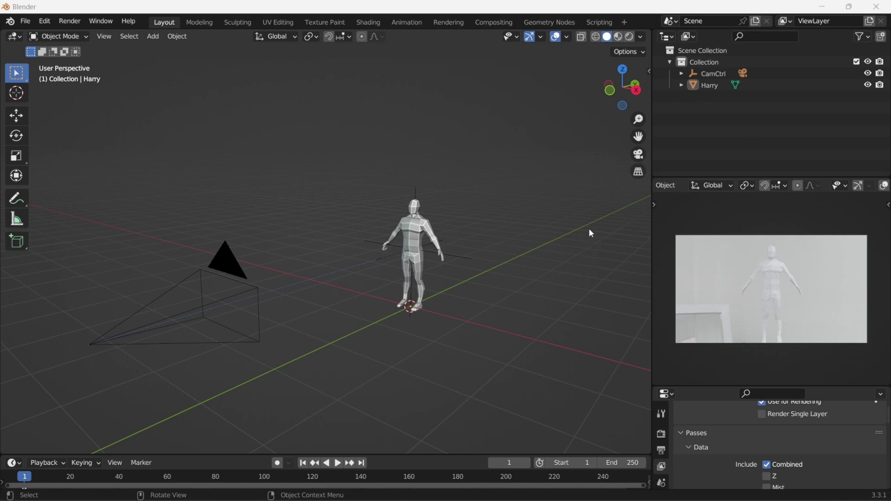
Switch over to the web browser with the Lock View Rotation Stack Exchange answer.
click(603, 209)
key(n)
Save the add-on code as LockViewRot.py and install it via Blender Preferences > Add-ons.
click(645, 129)
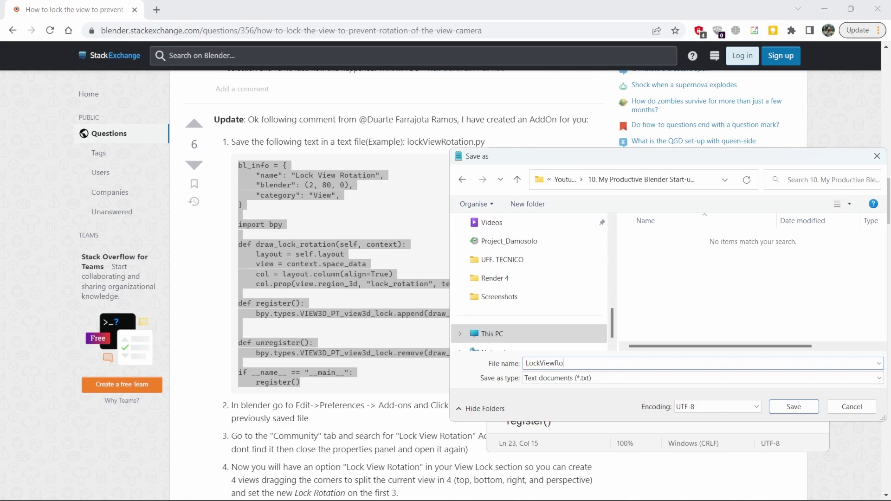
middle_click(42, 27)
Enable the Lock View Rotation add-on and toggle its View Lock option while testing orbiting.
click(45, 28)
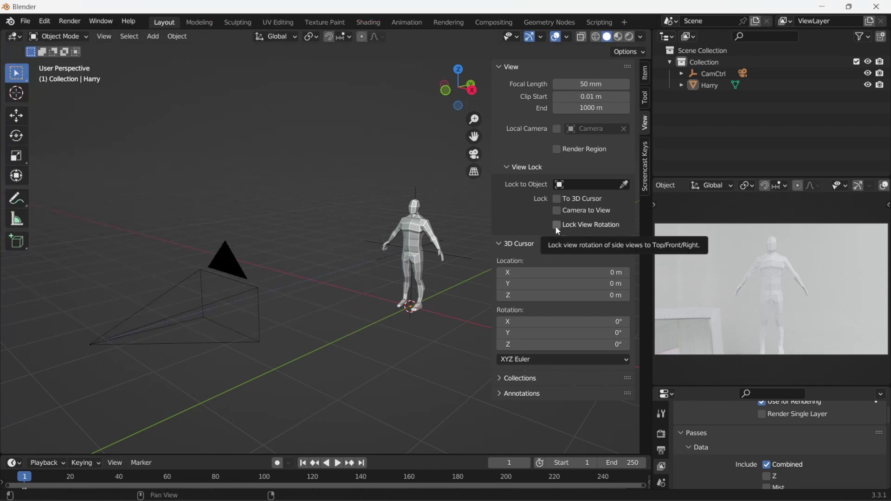
click(558, 227)
middle_click(395, 233)
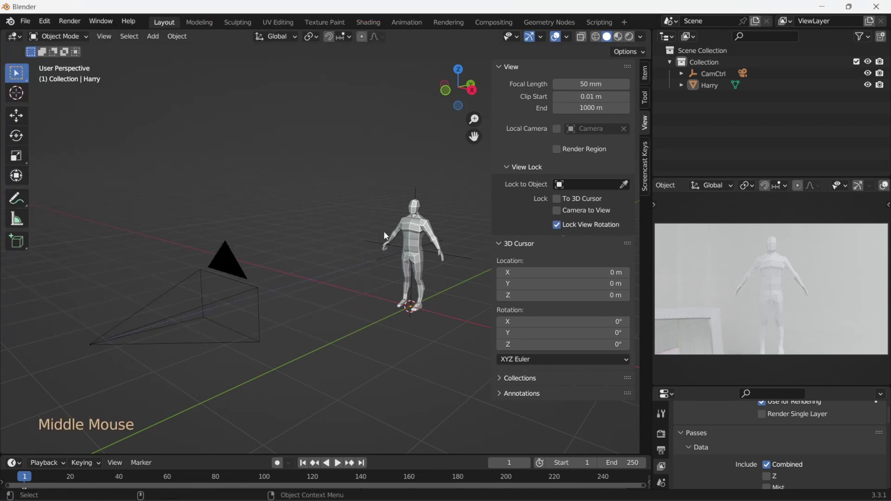
click(558, 229)
middle_click(372, 231)
scroll(down, 3)
click(559, 232)
middle_click(378, 224)
click(557, 228)
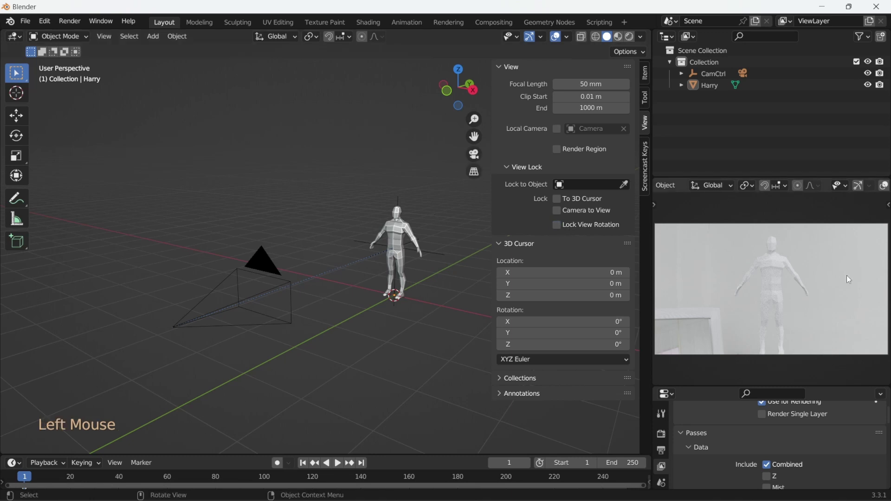
Set Lock View Rotation on the camera preview, hide the sidebars, and start File > Defaults > Save Startup File.
key(n)
click(822, 363)
key(n)
middle_click(782, 281)
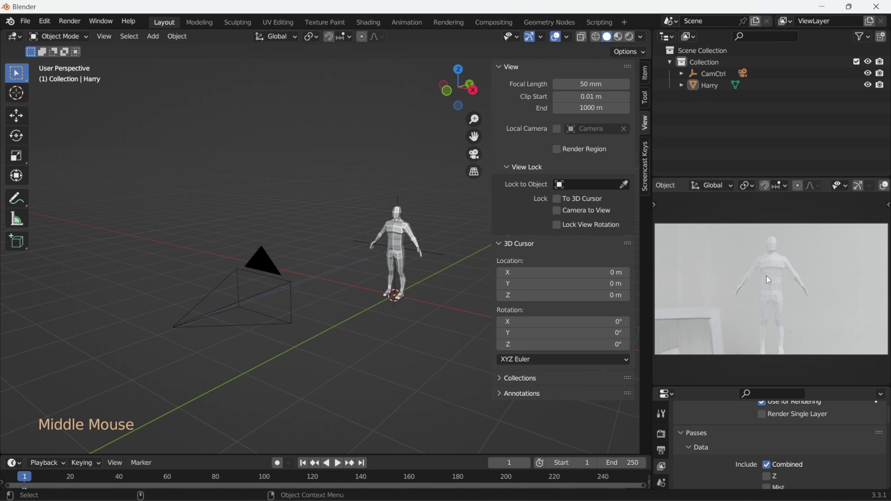
scroll(down, 3)
scroll(up, 3)
click(781, 289)
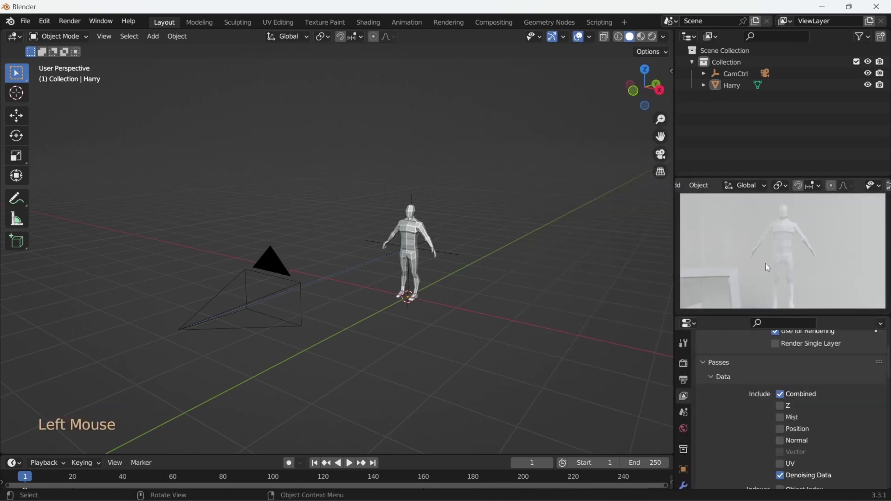